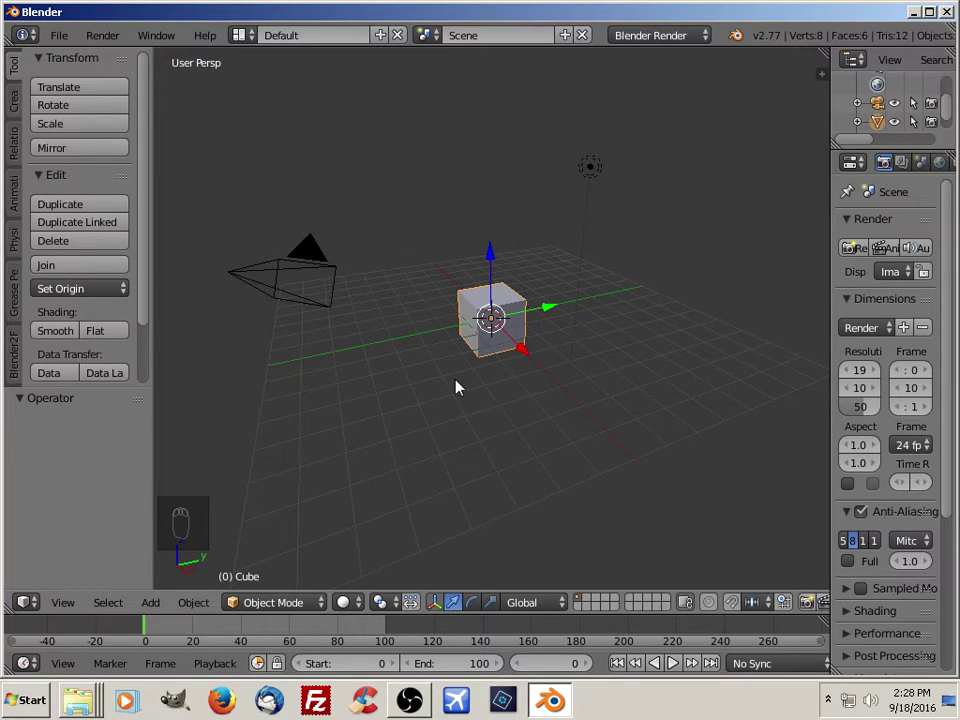
# Delete the default camera, then the cube and lamp, and switch the empty scene to orthographic view.
pyautogui.moveTo(318, 258); pyautogui.dragTo(312, 258)
pyautogui.press('x')
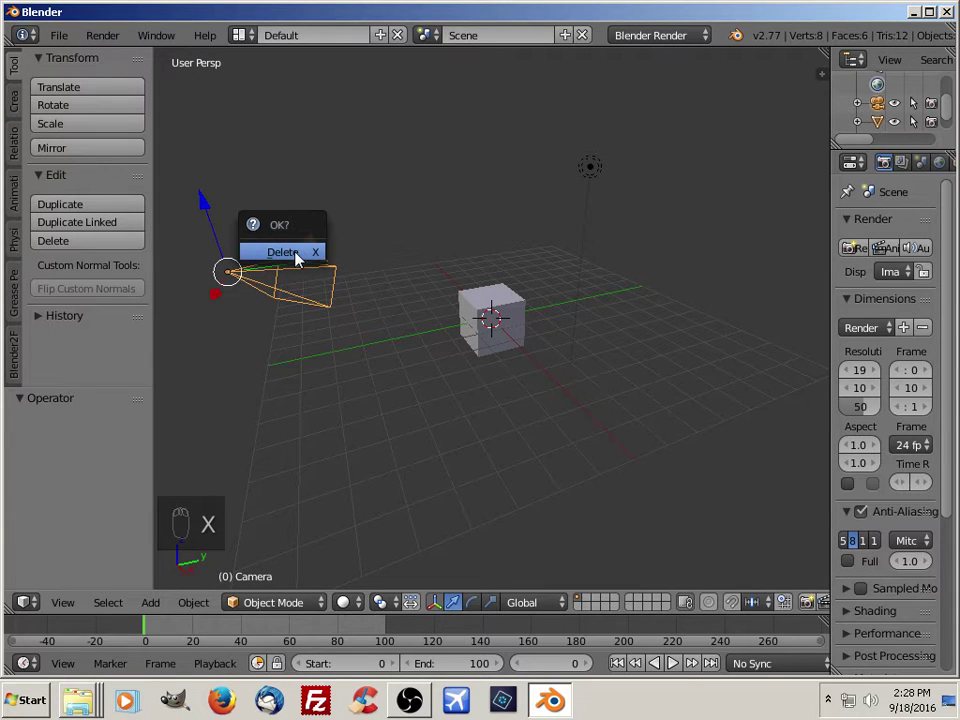
pyautogui.moveTo(516, 301); pyautogui.dragTo(645, 395)
pyautogui.press('x')
pyautogui.press('x')
pyautogui.press('KP_5')
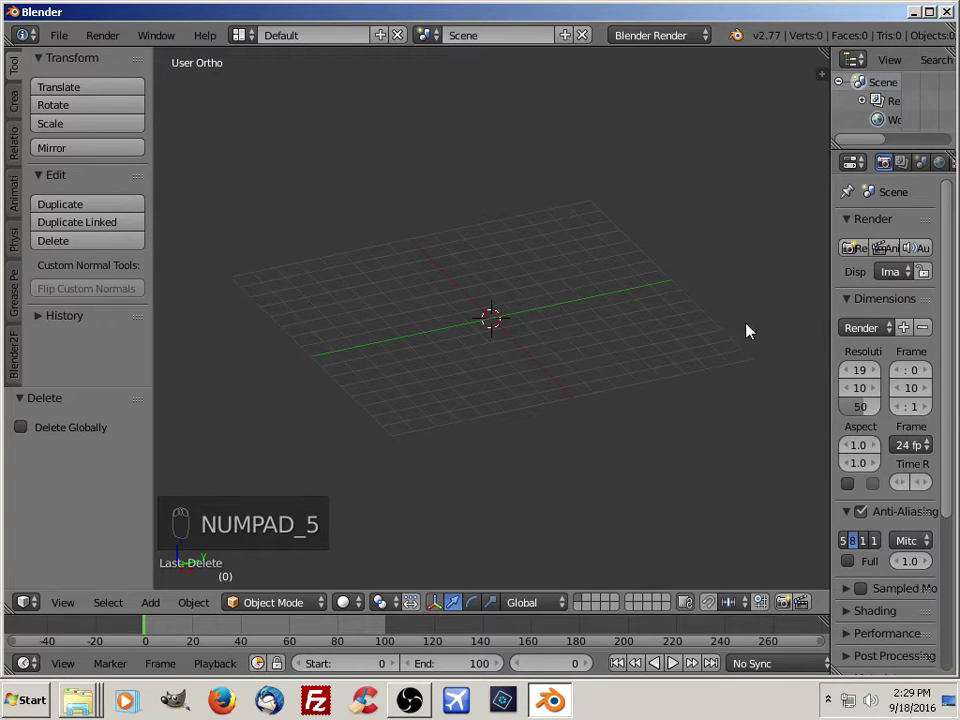
# Set the scene units to Imperial (feet) and add a cube-shaped Empty at the origin.
pyautogui.moveTo(839, 661); pyautogui.dragTo(481, 366)
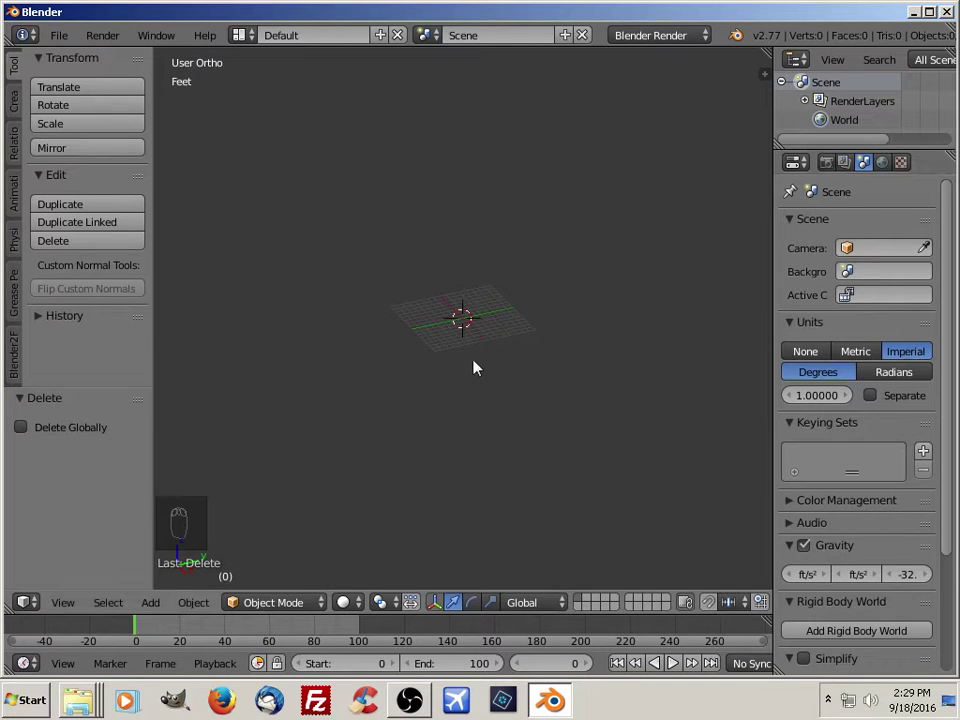
pyautogui.press('shift+a')
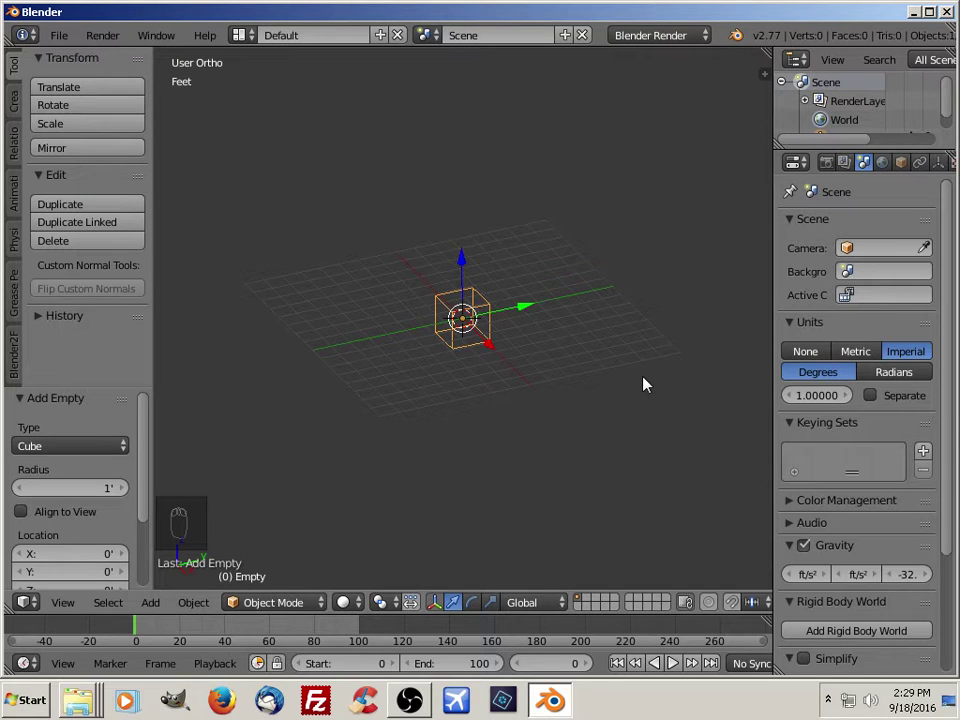
# Add a cube and scale it to a 30 × 30 × 80 ft column using X 15, Y 15, Z 40.
pyautogui.press('shift+a')
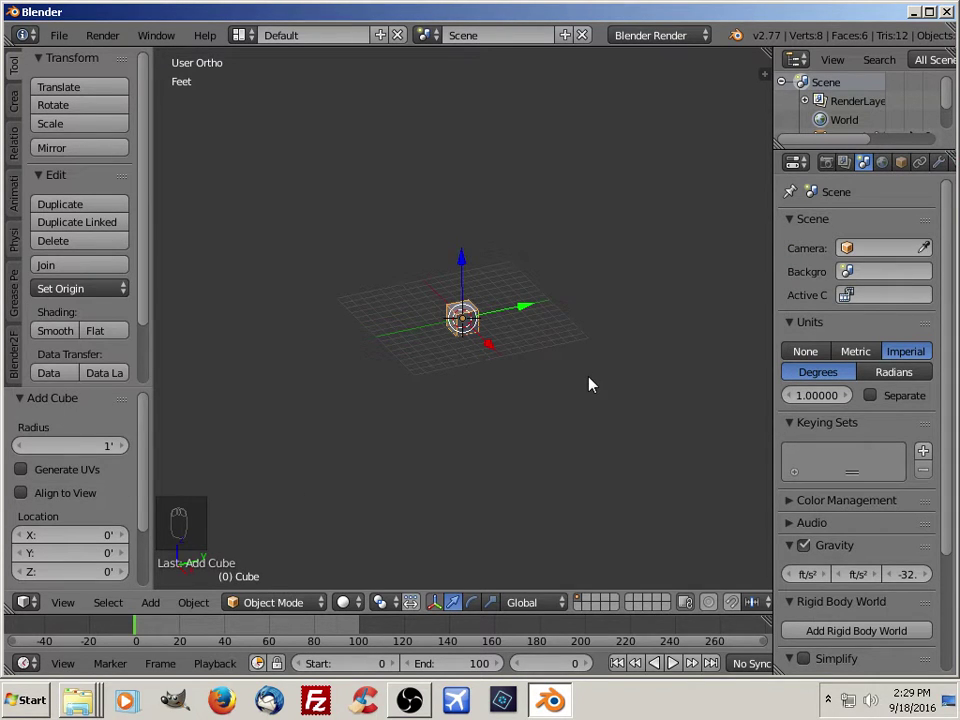
pyautogui.press('n')
pyautogui.moveTo(711, 363); pyautogui.dragTo(700, 354)
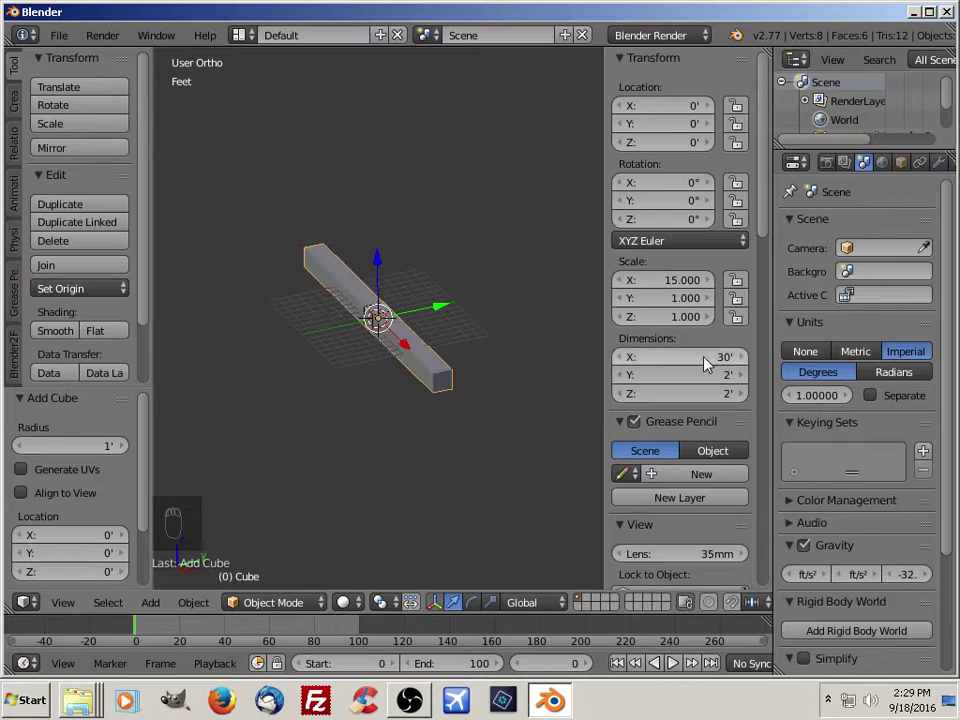
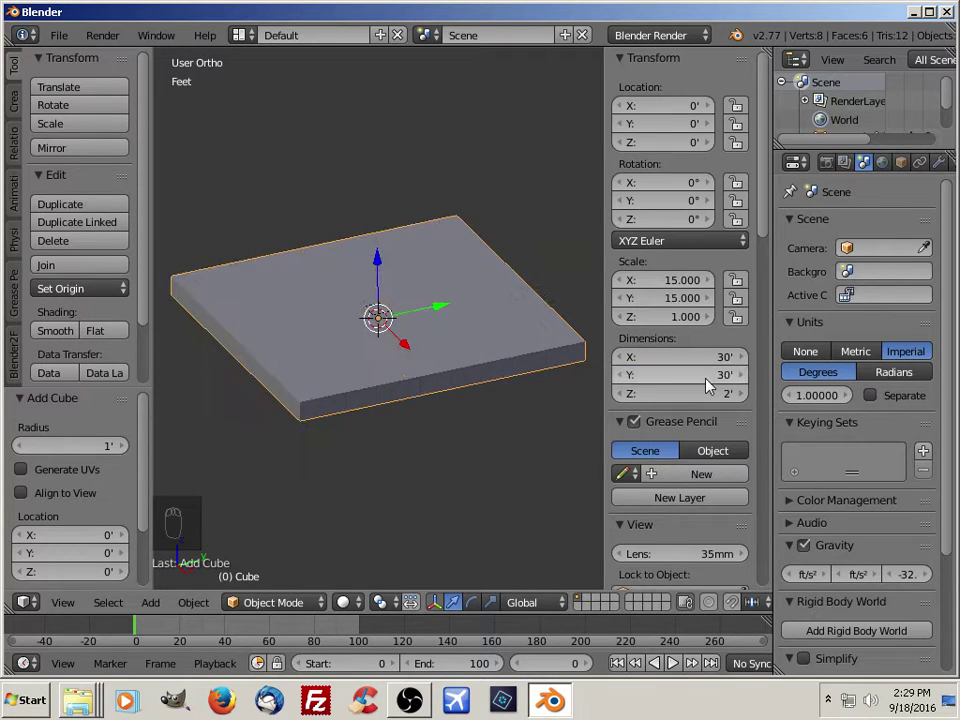
pyautogui.moveTo(731, 403); pyautogui.dragTo(727, 403)
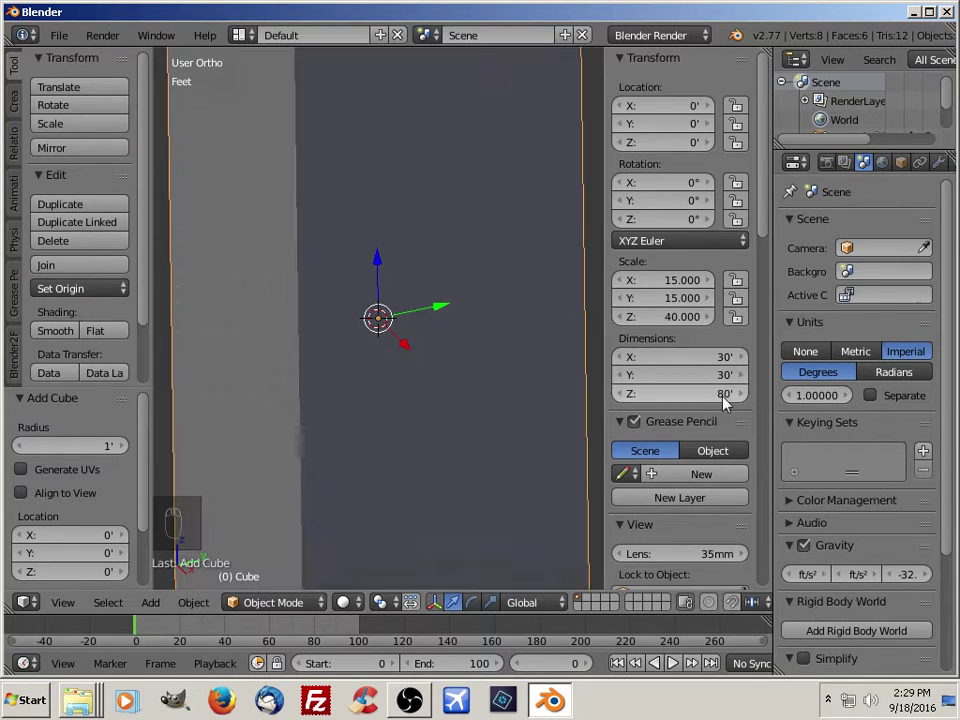
pyautogui.moveTo(497, 419); pyautogui.dragTo(537, 429)
pyautogui.moveTo(537, 429); pyautogui.dragTo(537, 429)
# Apply the column's scale, then in Edit Mode select its whole mesh to move it up onto the ground.
pyautogui.press('ctrl+a')
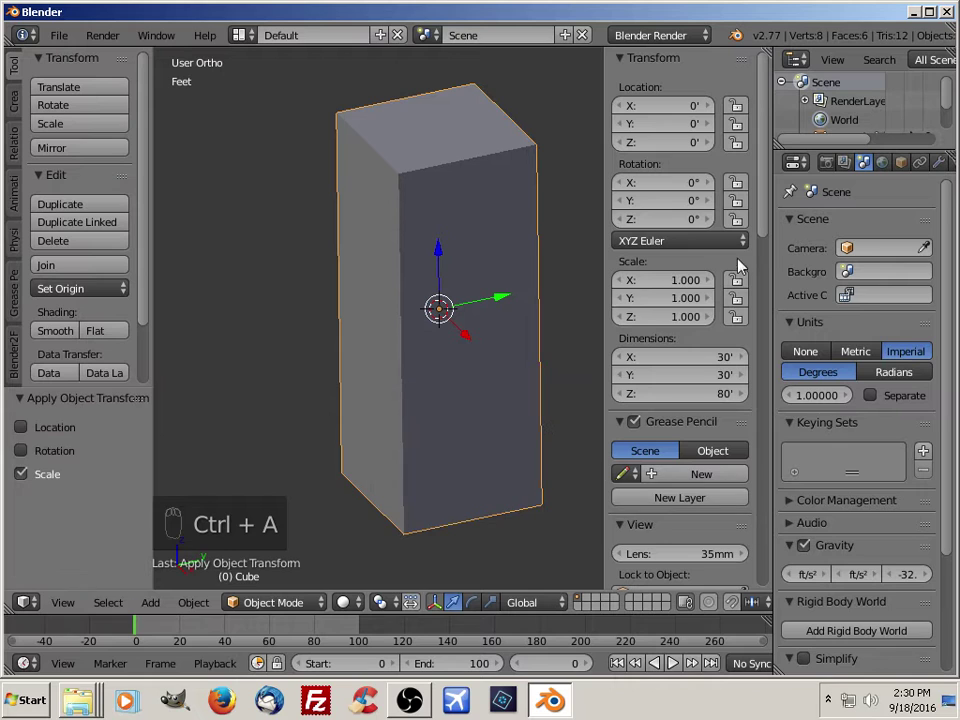
pyautogui.press('ctrl+KP_3')
pyautogui.click(440, 369)
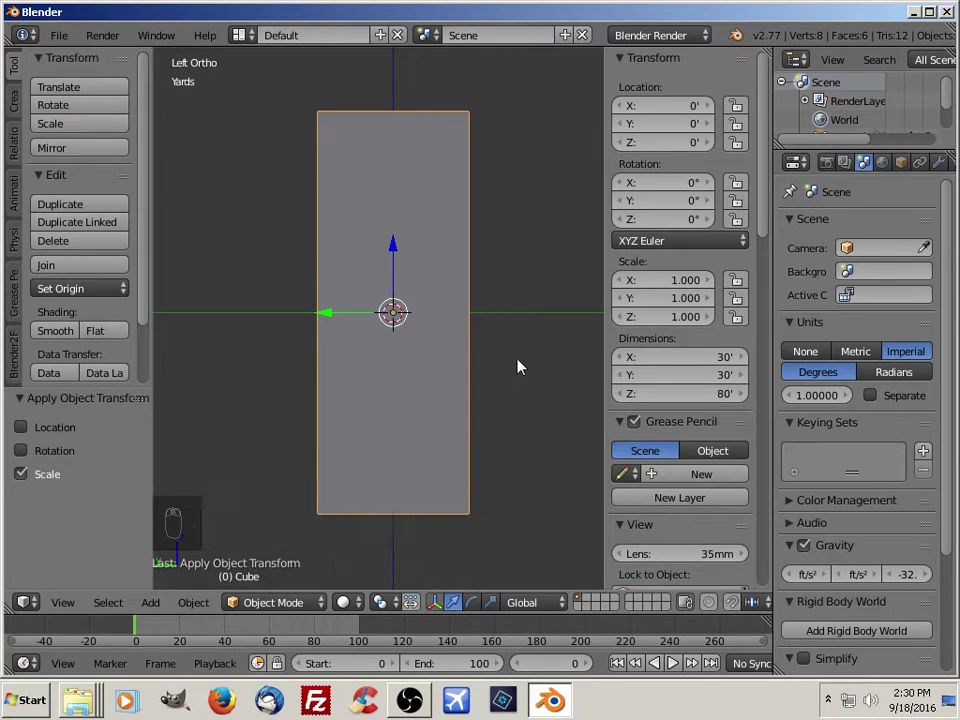
pyautogui.press('n')
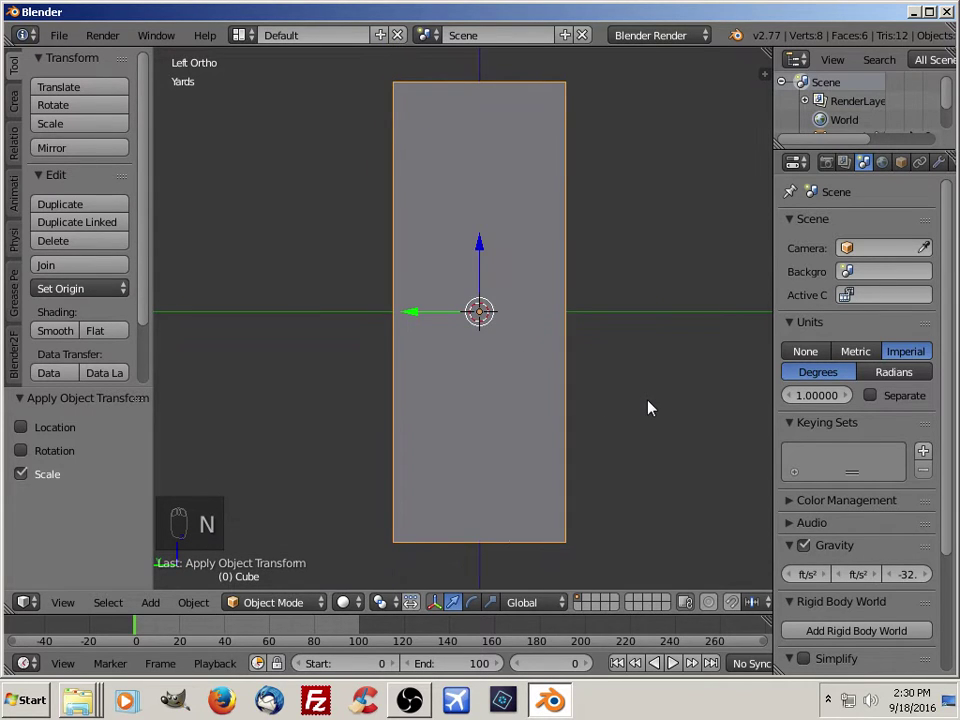
pyautogui.press('Tab')
pyautogui.press('g')
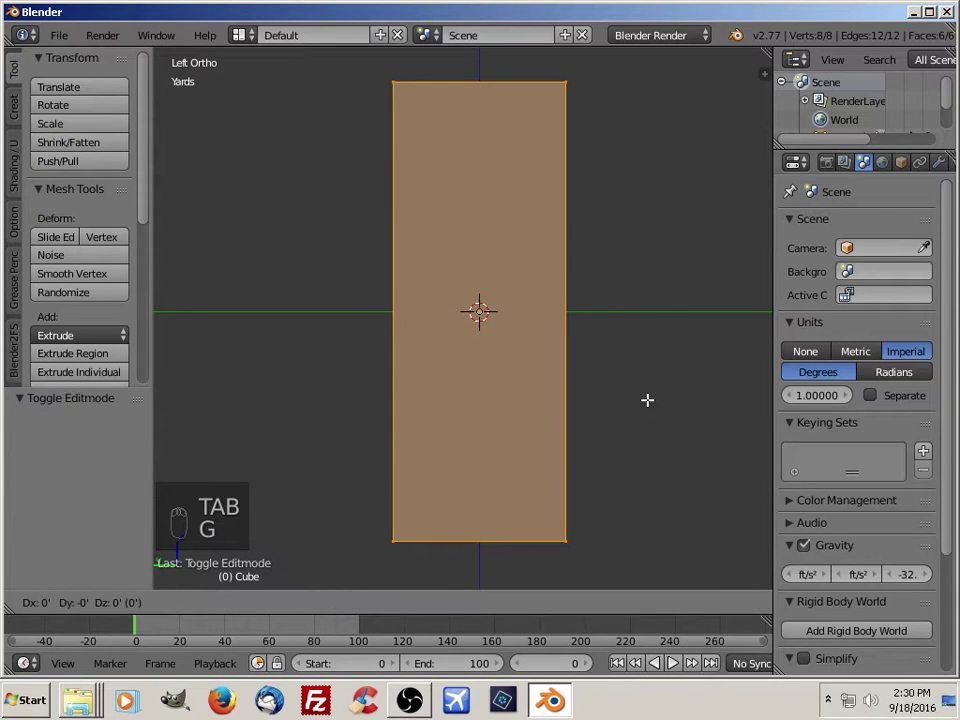
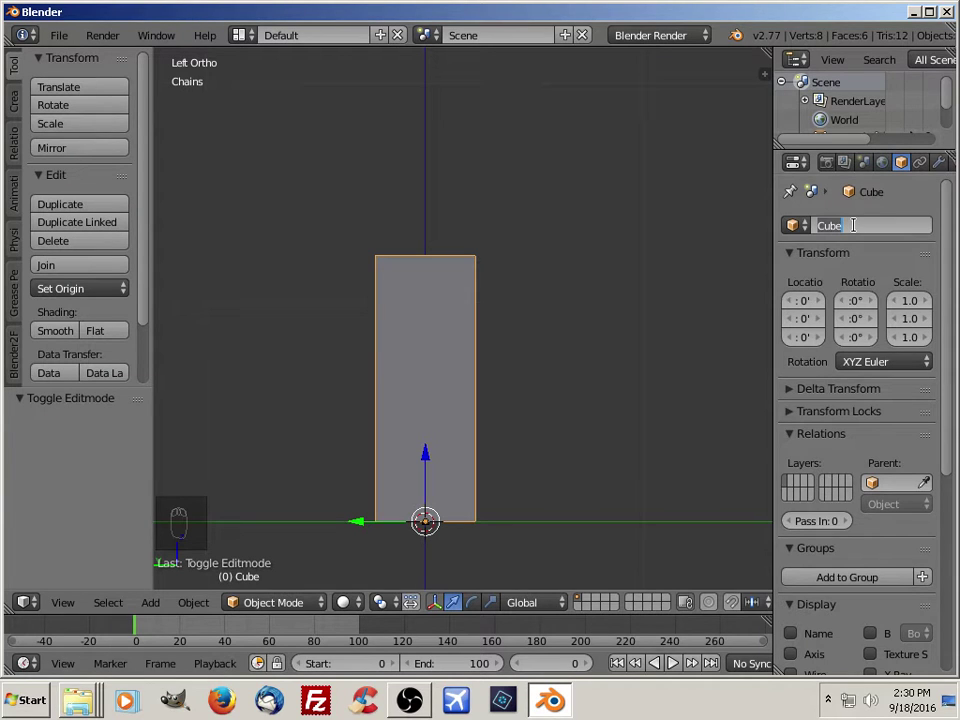
# Name the column object 'Bottom'.
pyautogui.press('t')
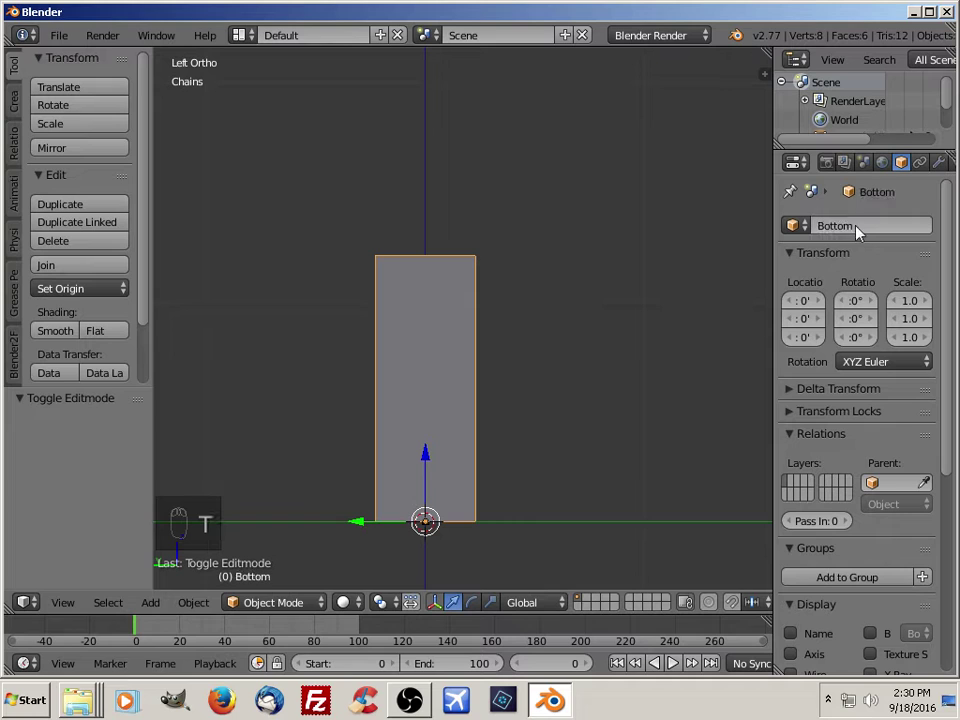
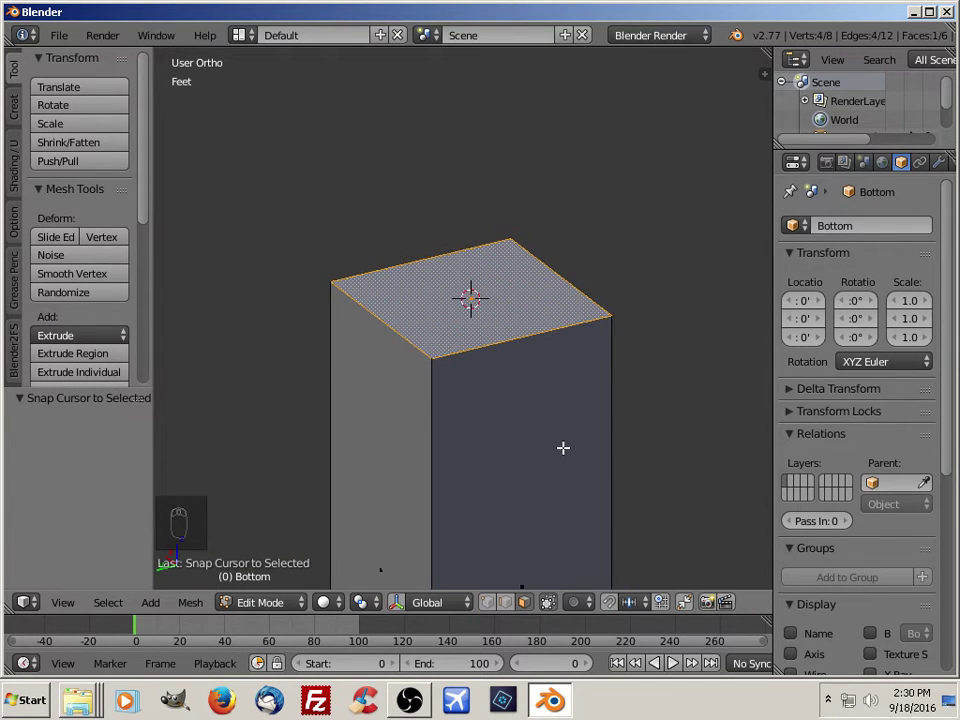
# Add a second cube at the column's top, about 79 ft up, and scale it up to roughly 23.8.
pyautogui.press('Tab')
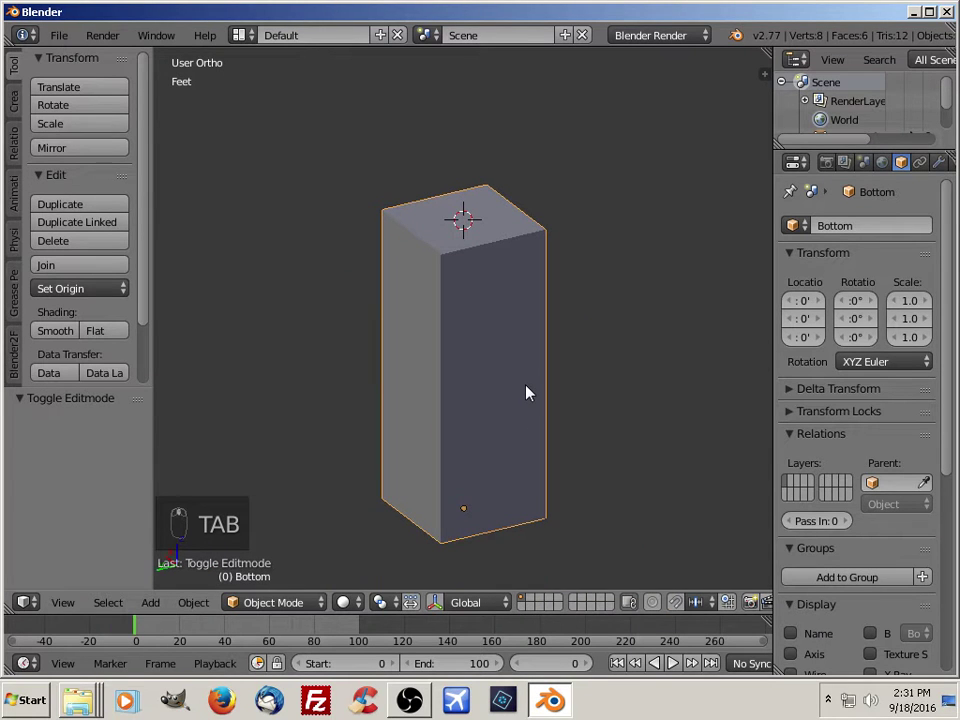
pyautogui.press('shift+a')
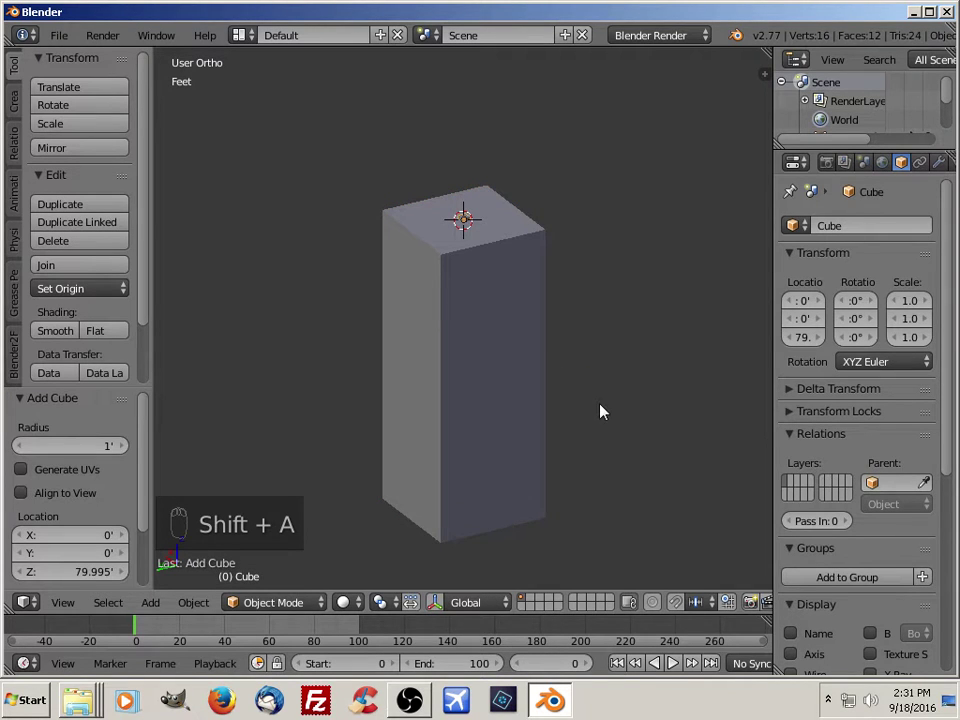
pyautogui.press('ctrl+KP_3')
pyautogui.moveTo(607, 410); pyautogui.dragTo(547, 437)
pyautogui.middleClick(526, 396)
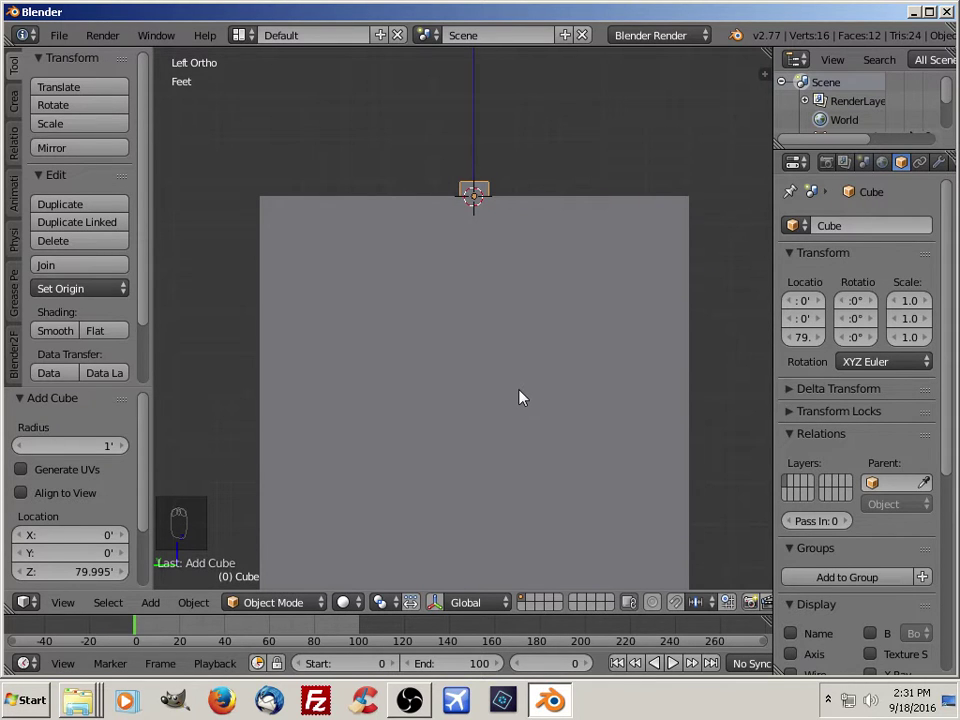
pyautogui.moveTo(526, 396); pyautogui.dragTo(601, 476)
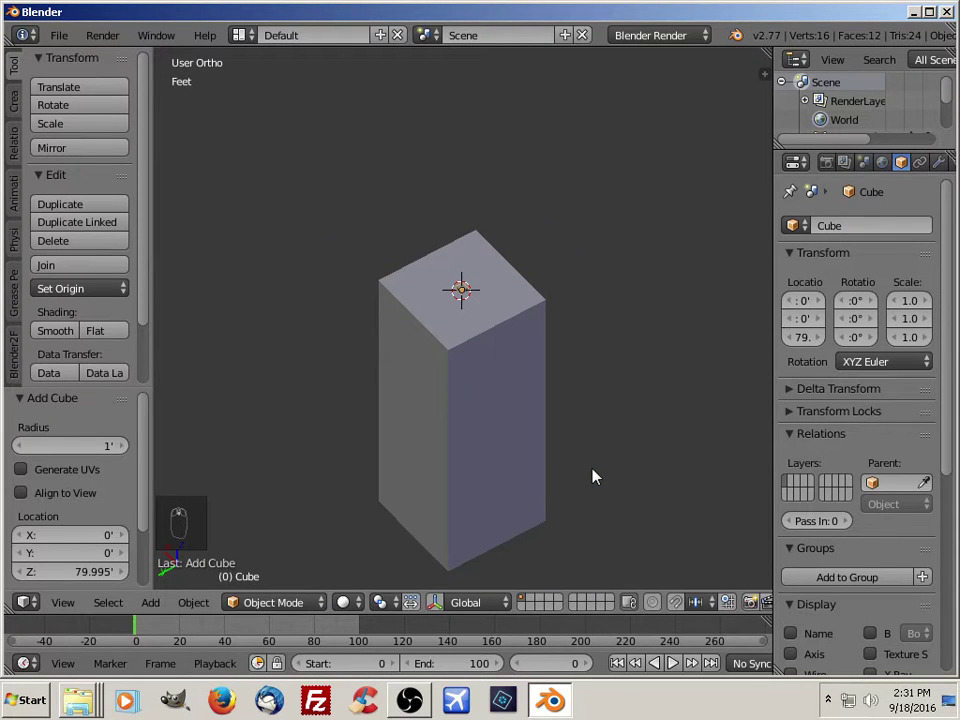
pyautogui.press('KP_7')
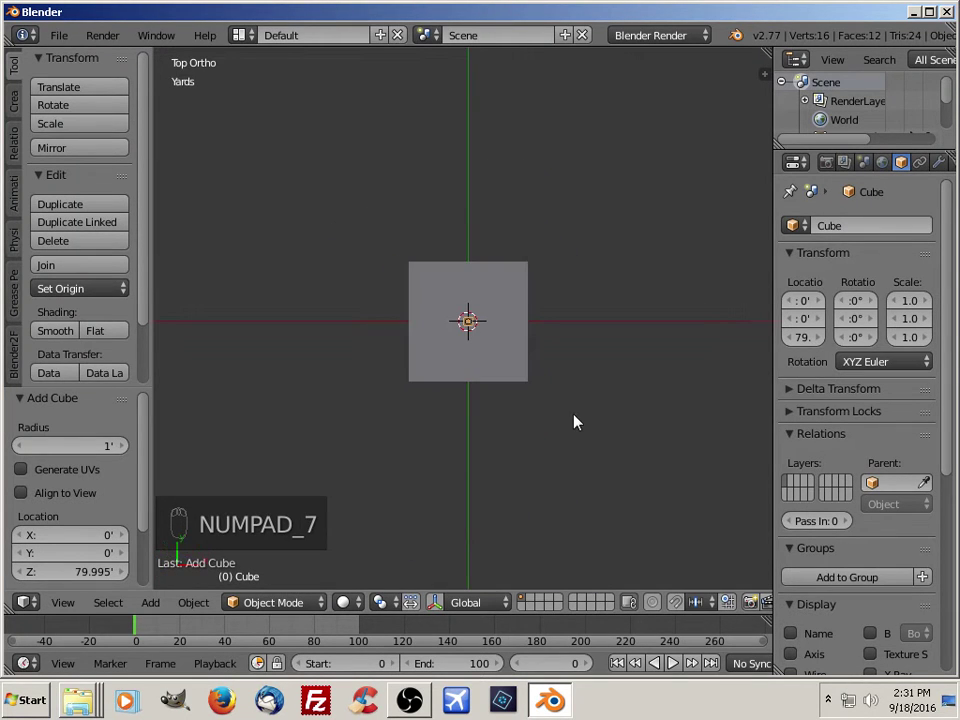
pyautogui.press('s')
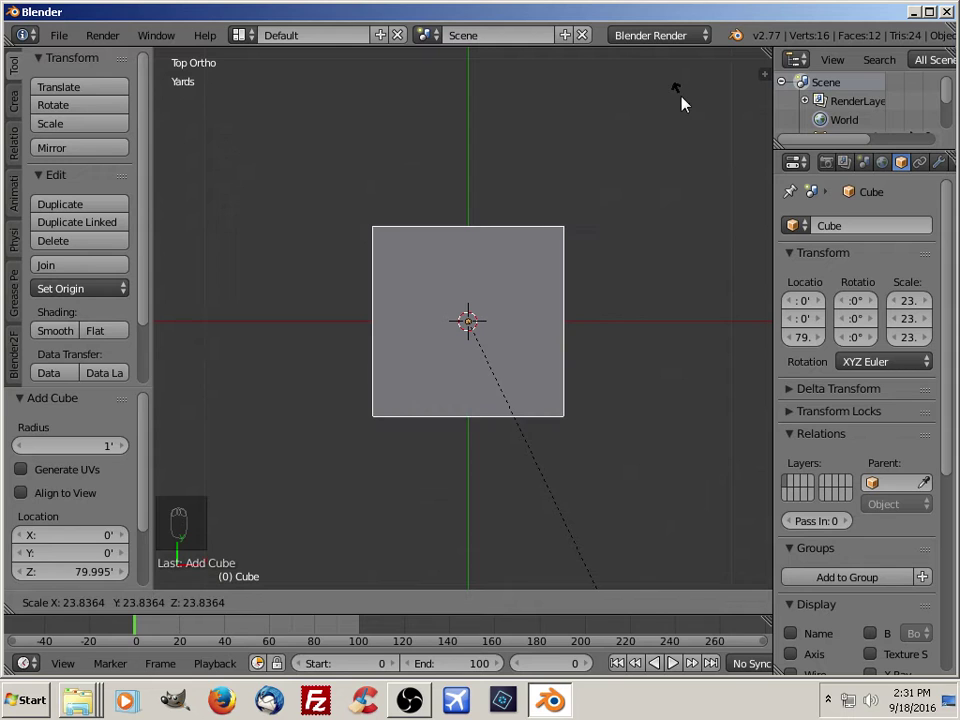
# Flatten the enlarged cube along Z into a slab about 8.7 inches thick atop the column.
pyautogui.press('ctrl+KP_3')
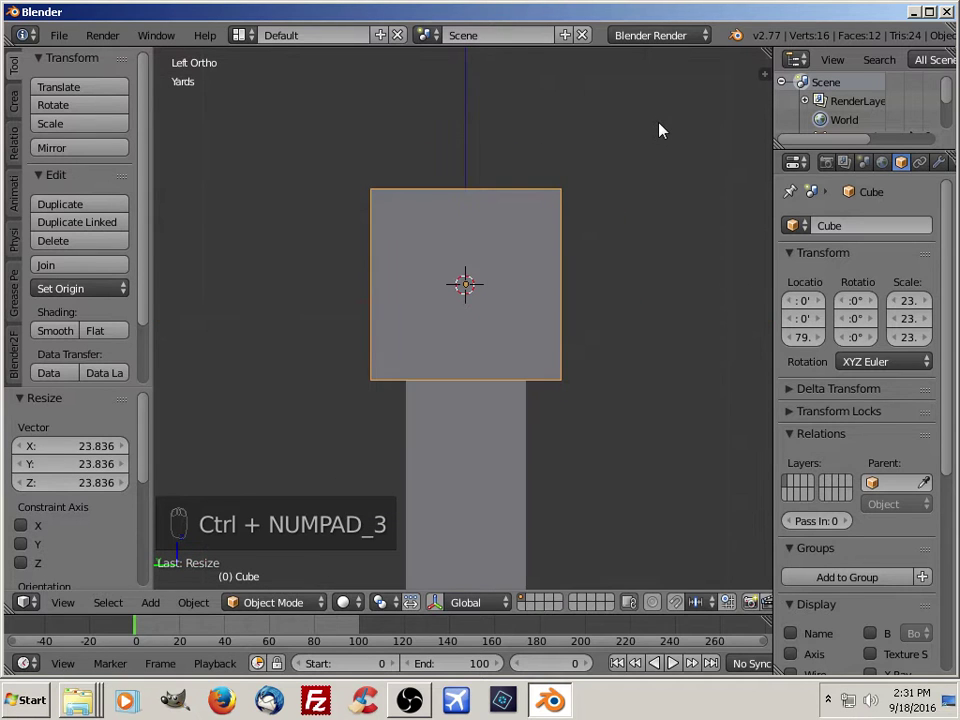
pyautogui.press('Tab')
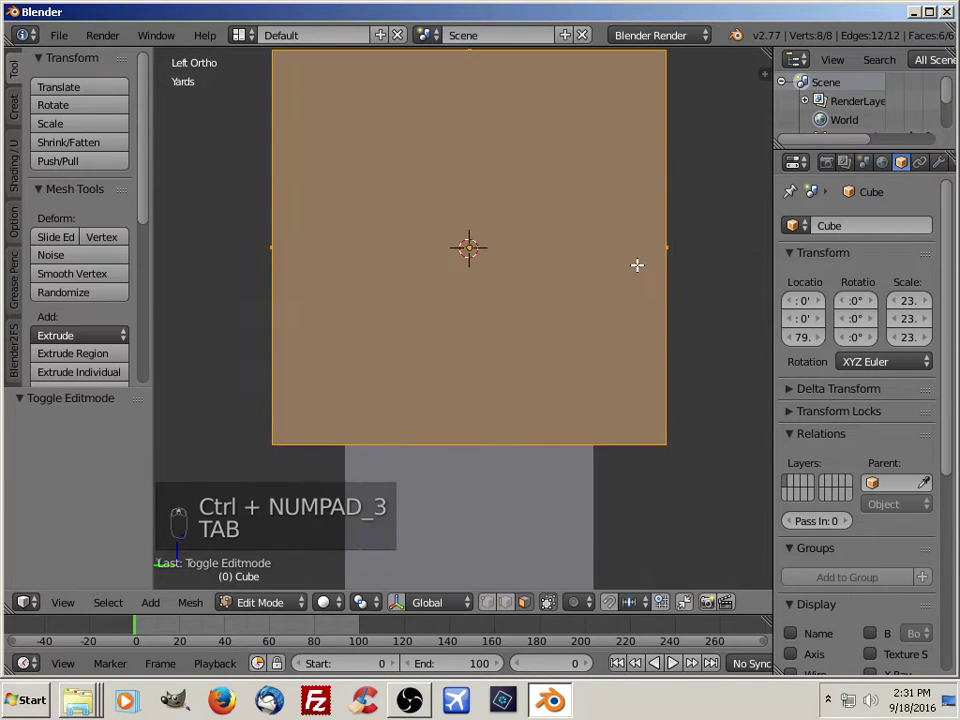
pyautogui.press('s')
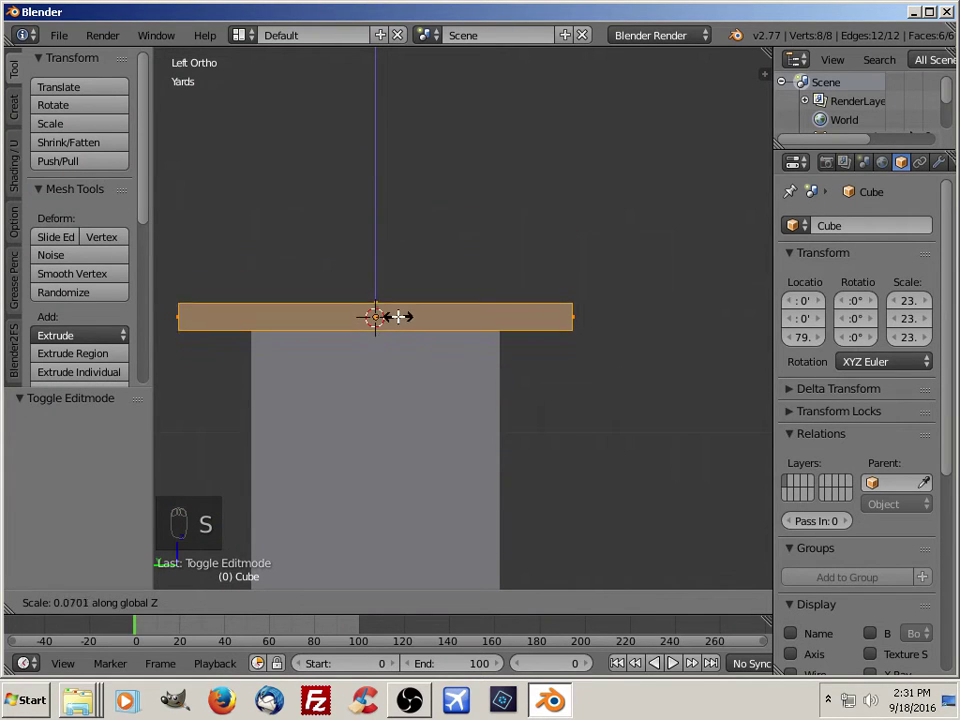
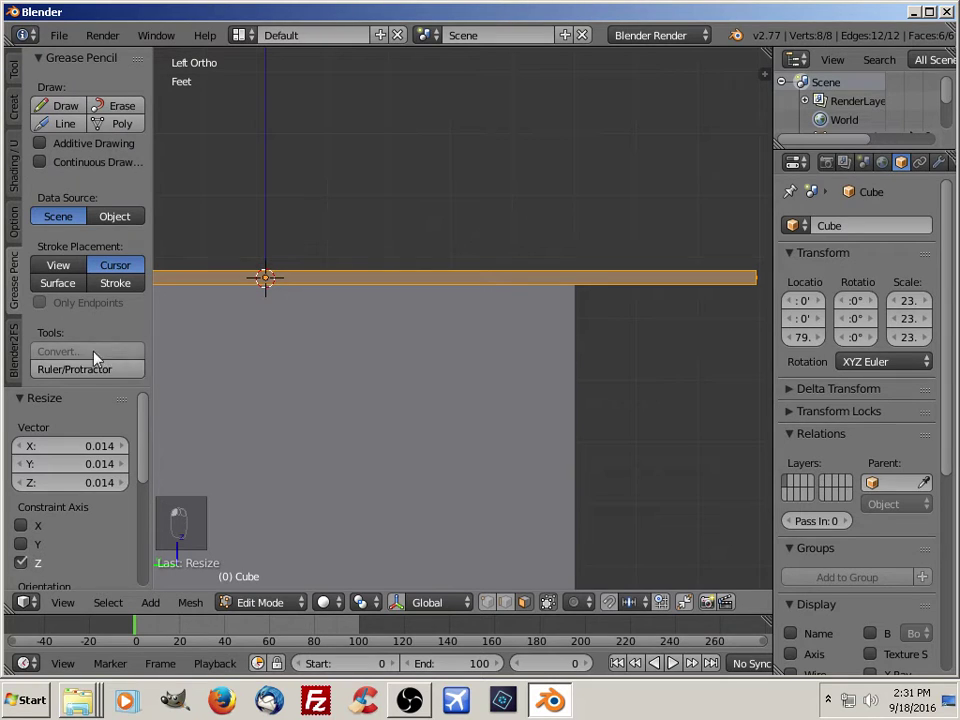
pyautogui.moveTo(89, 374); pyautogui.dragTo(264, 282)
pyautogui.press('s')
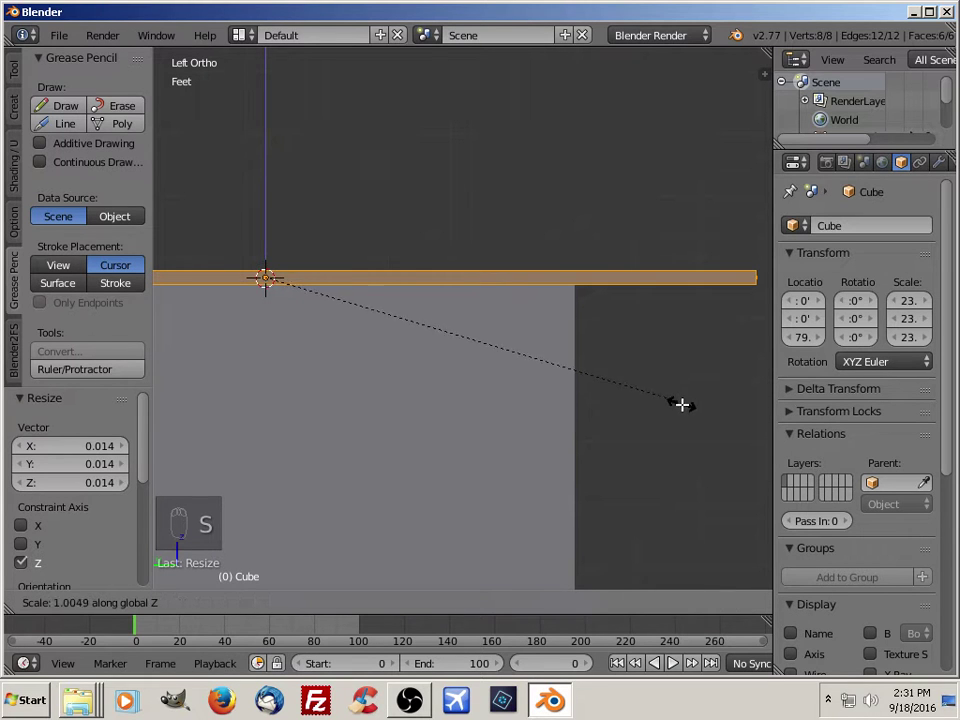
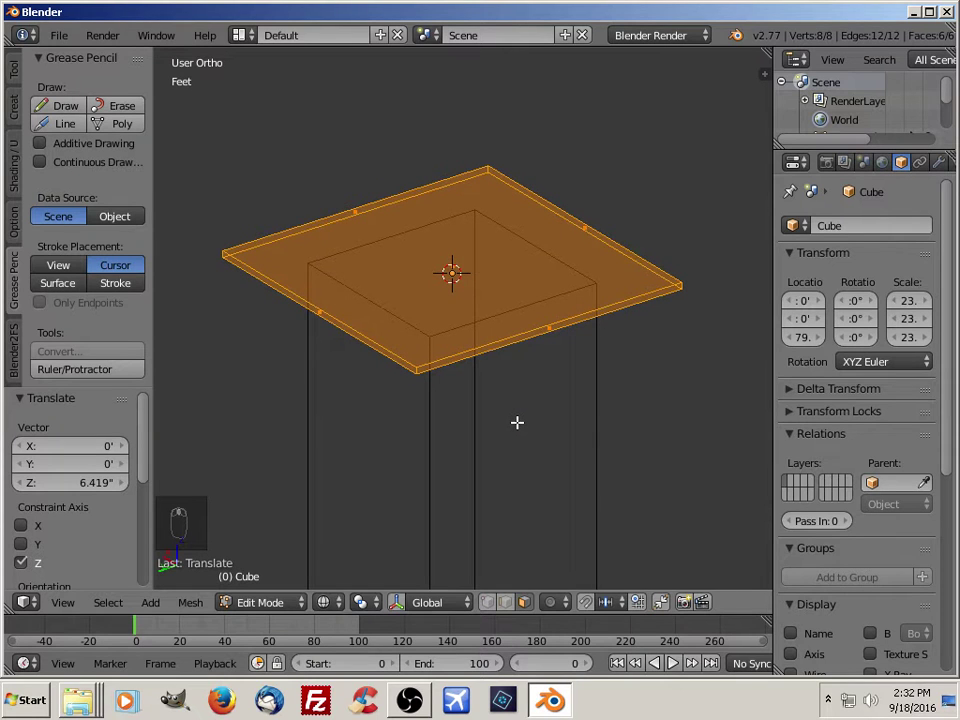
# Add a plane on top of the slab, enlarge it and apply its scale.
pyautogui.press('z')
pyautogui.press('Tab')
pyautogui.moveTo(529, 432); pyautogui.dragTo(518, 441)
pyautogui.moveTo(513, 390); pyautogui.dragTo(513, 423)
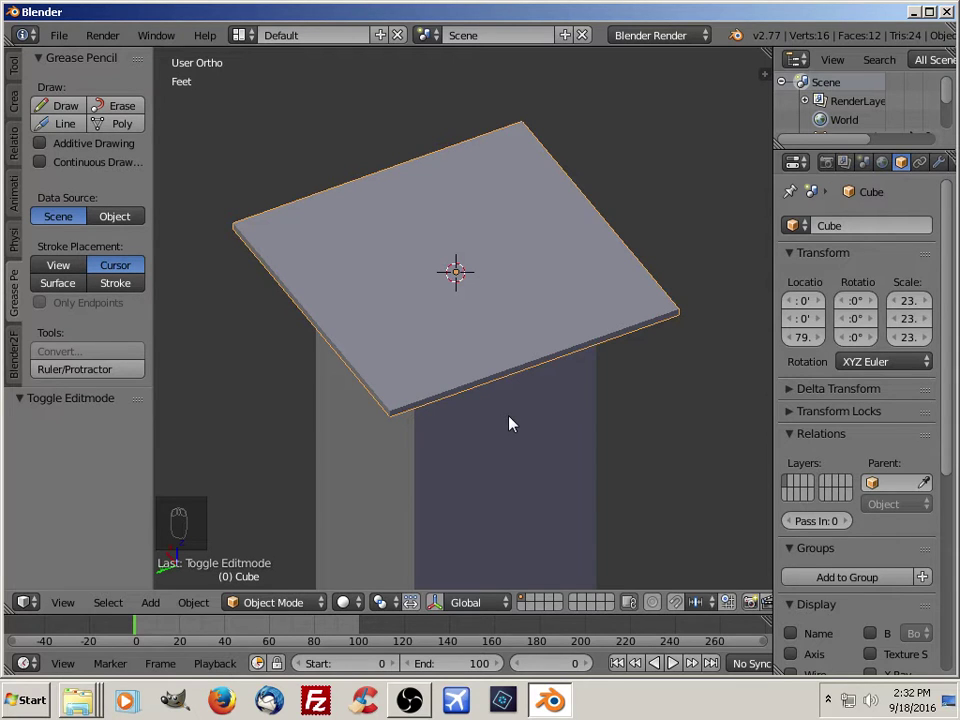
pyautogui.press('shift+a')
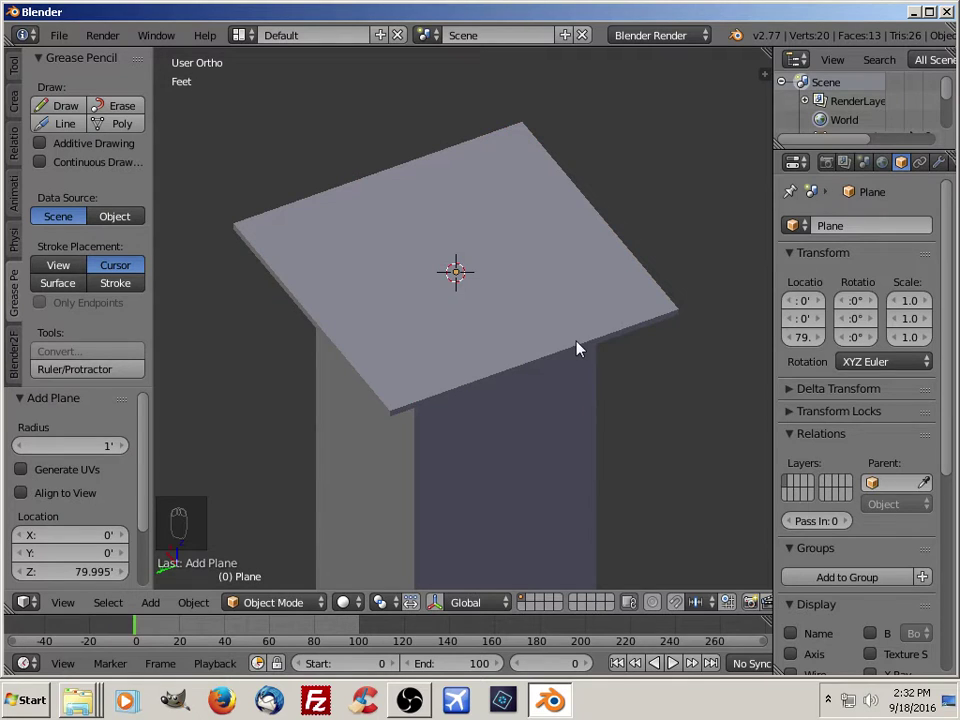
pyautogui.middleClick(594, 350)
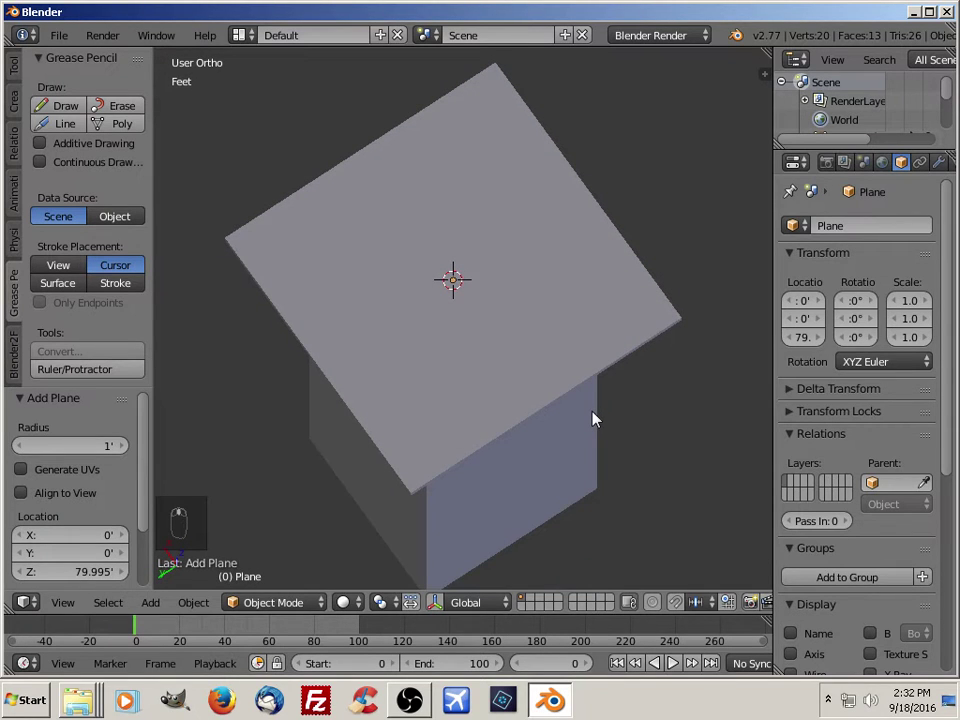
pyautogui.press('s')
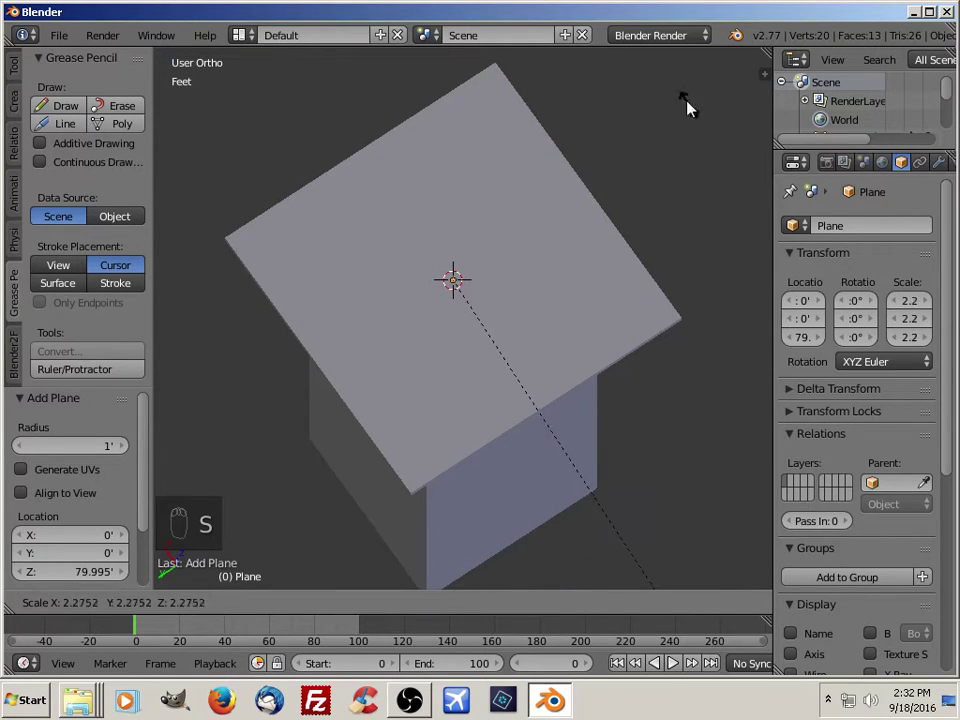
pyautogui.press('ctrl+KP_3')
pyautogui.press('z')
# Raise the plane about 57 inches along Z to roughly 81 ft, just above the slab.
pyautogui.middleClick(531, 312)
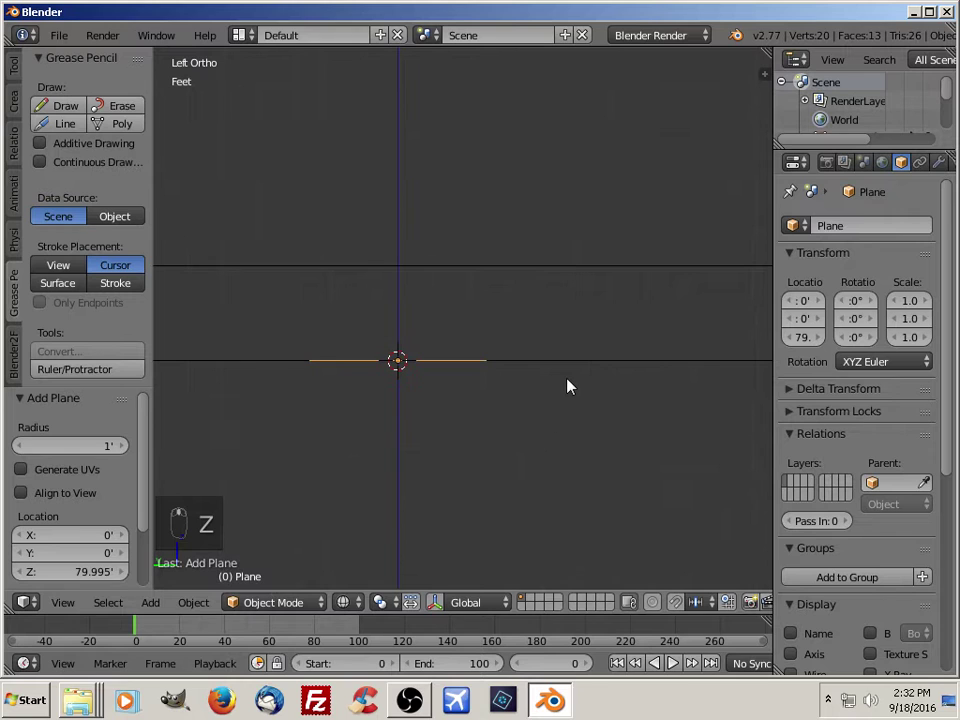
pyautogui.press('g')
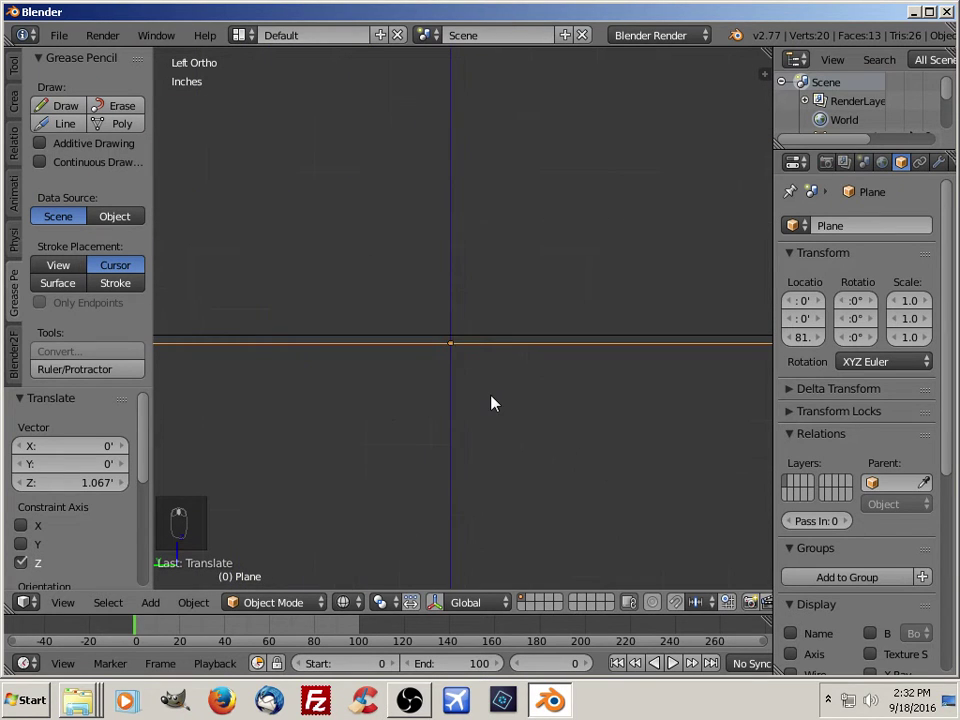
pyautogui.press('g')
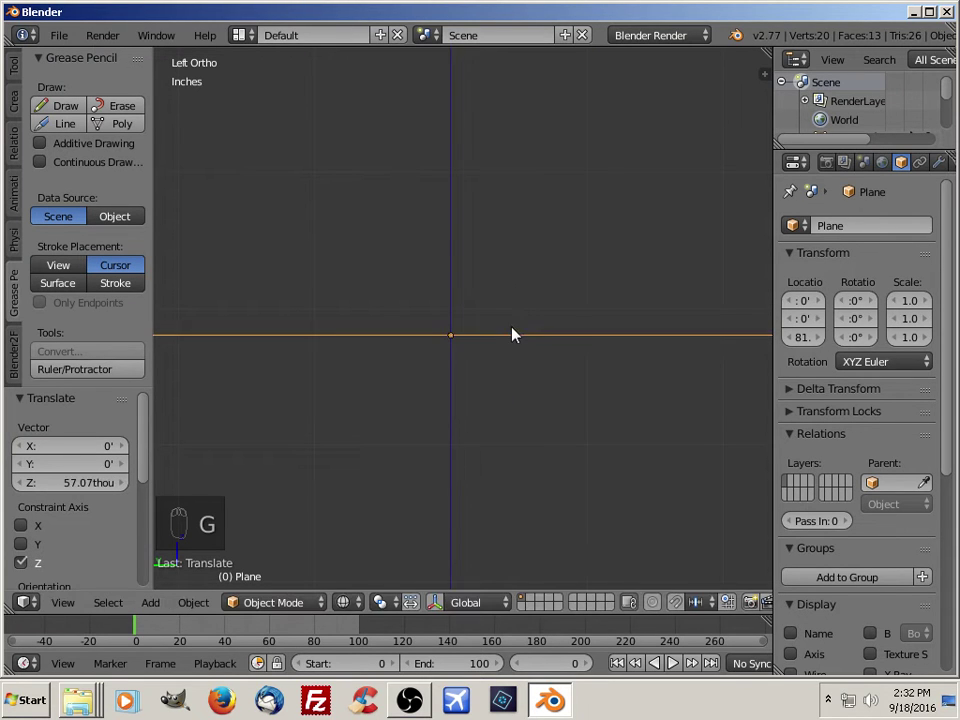
pyautogui.middleClick(525, 416)
pyautogui.press('KP_7')
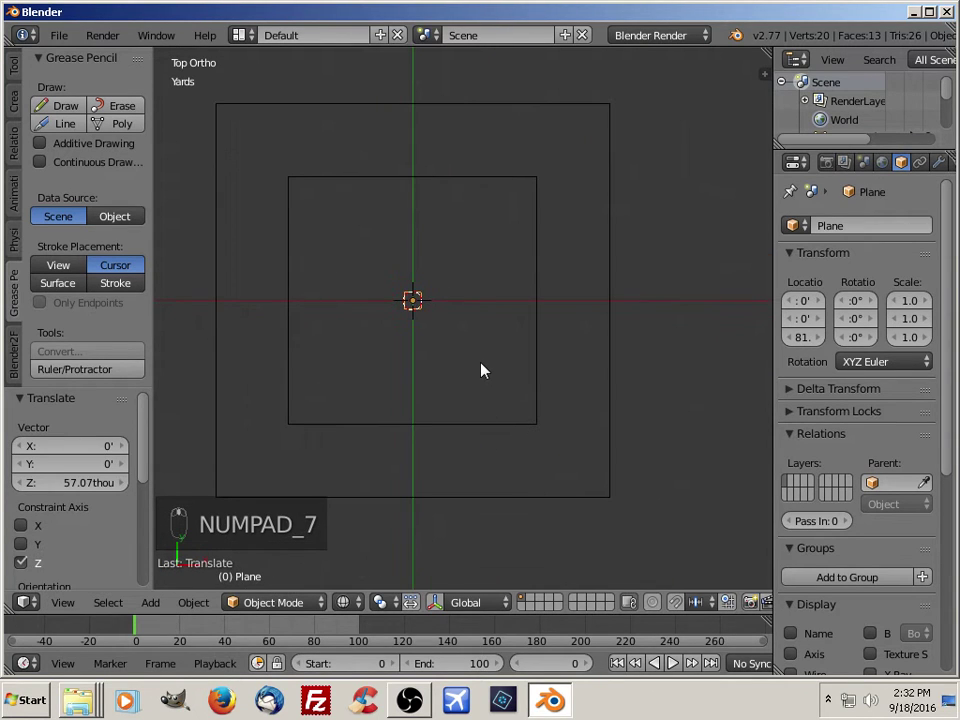
# Scale the plane's vertices about 15 times and beyond so it overhangs the slab on every side.
pyautogui.press('Tab')
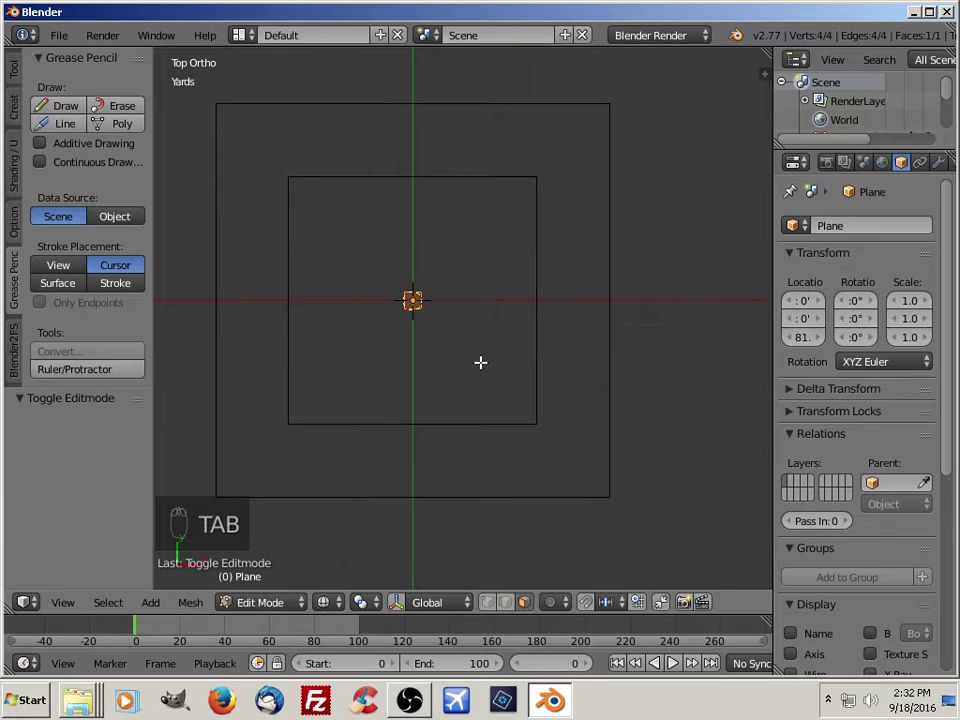
pyautogui.press('s')
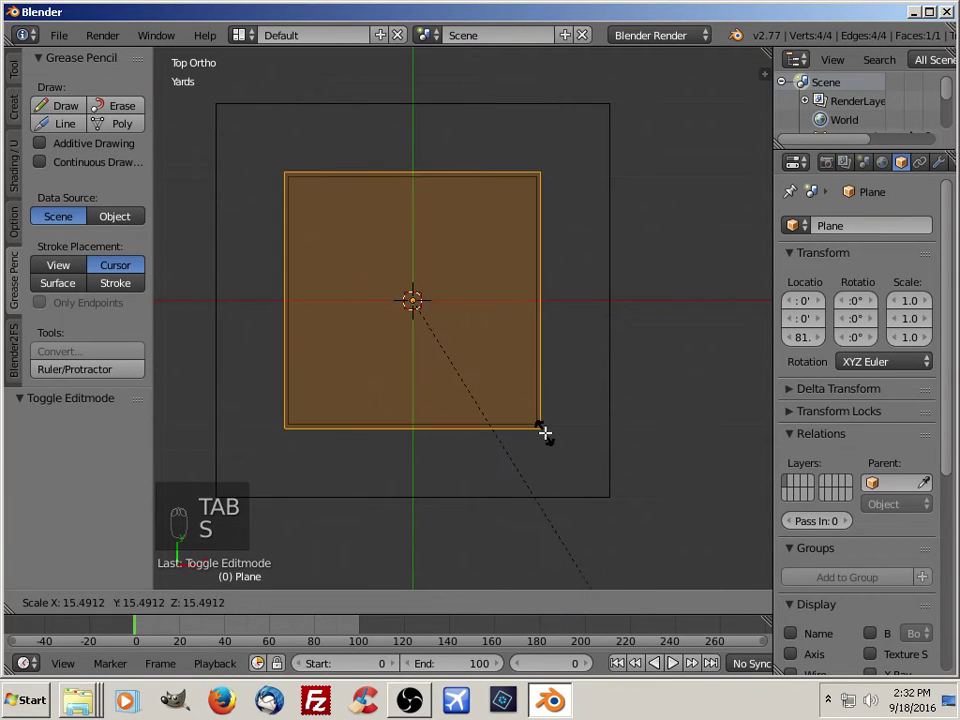
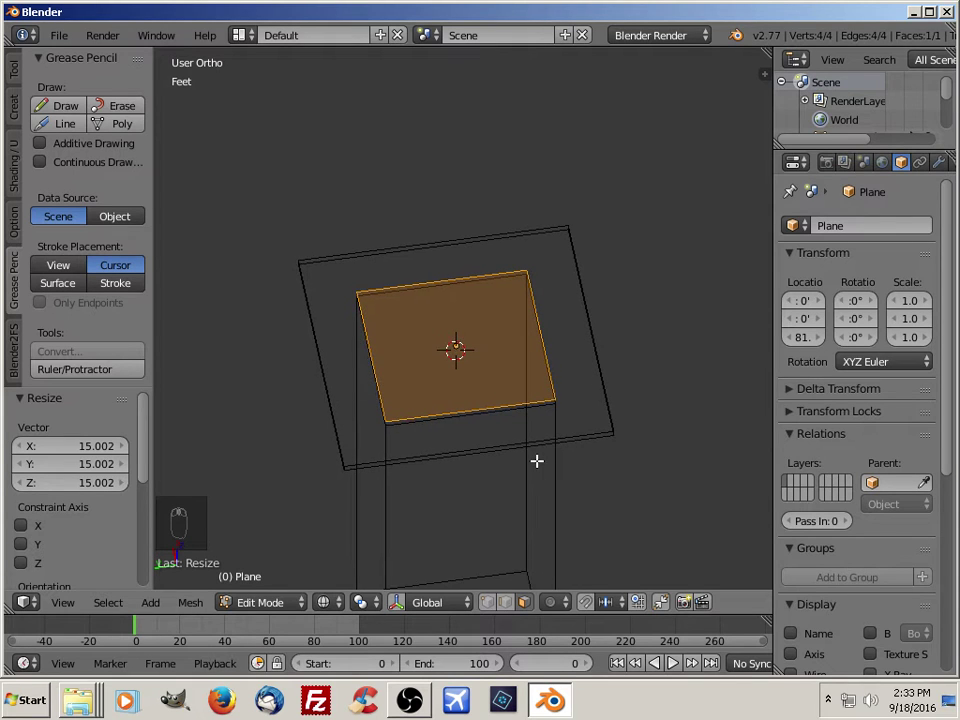
pyautogui.press('KP_7')
pyautogui.press('s')
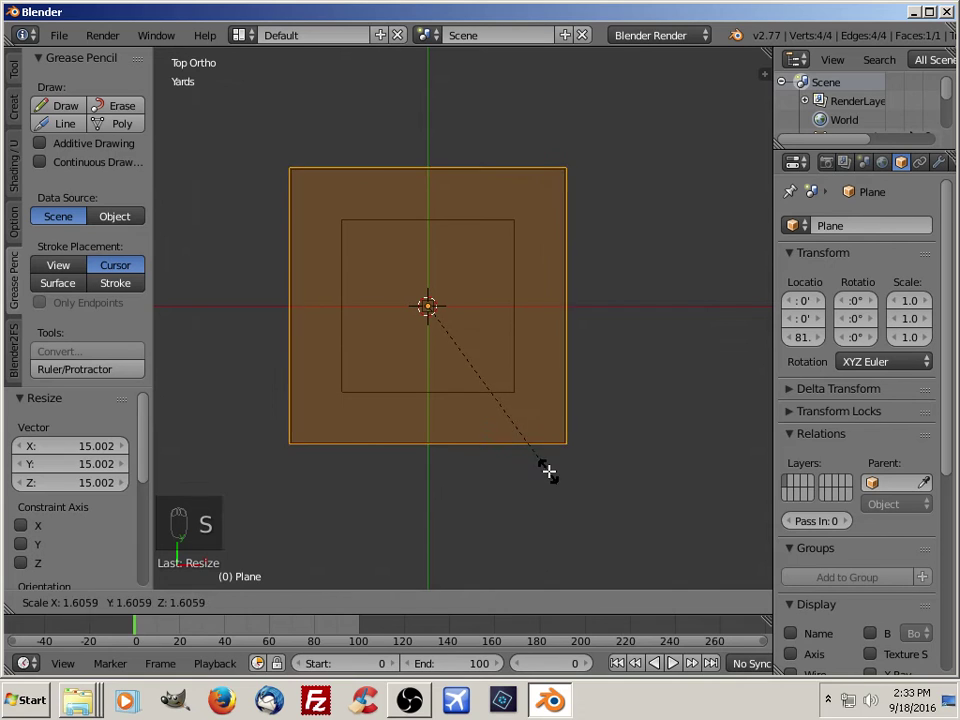
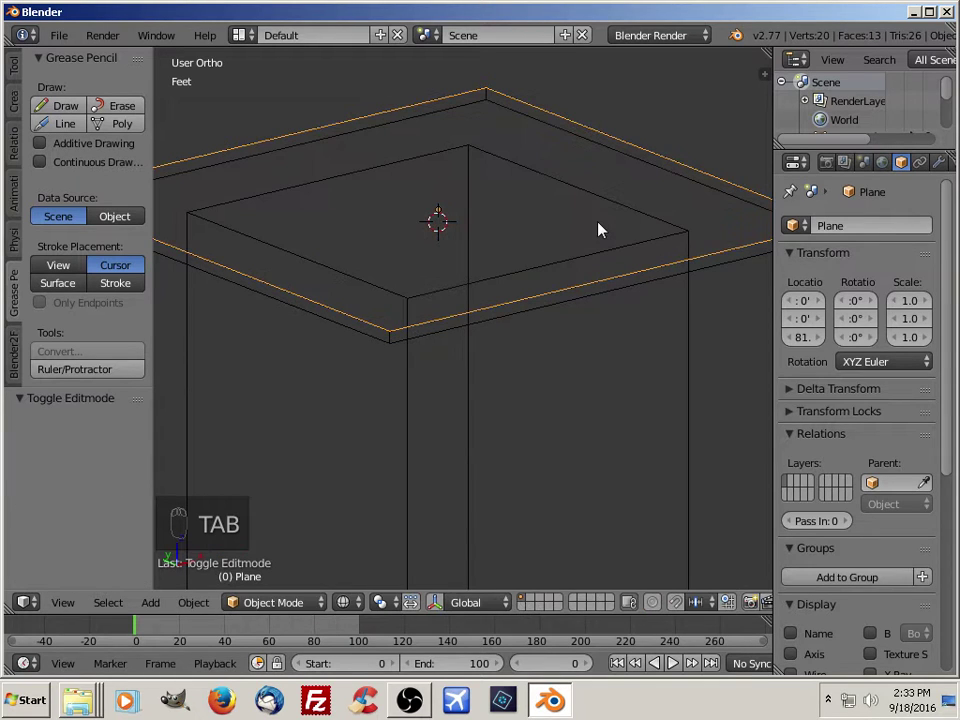
# Apply the slab cube's scale so it reads 1.0 while staying about 47.7 ft square and 1.07 ft thick.
pyautogui.press('n')
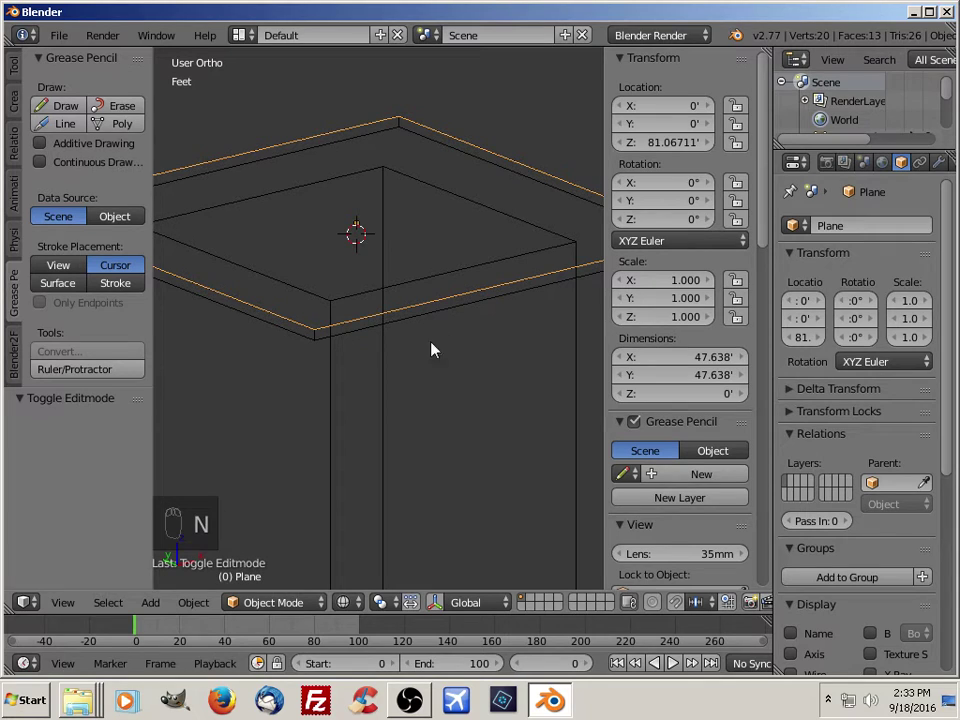
pyautogui.moveTo(316, 345); pyautogui.dragTo(701, 296)
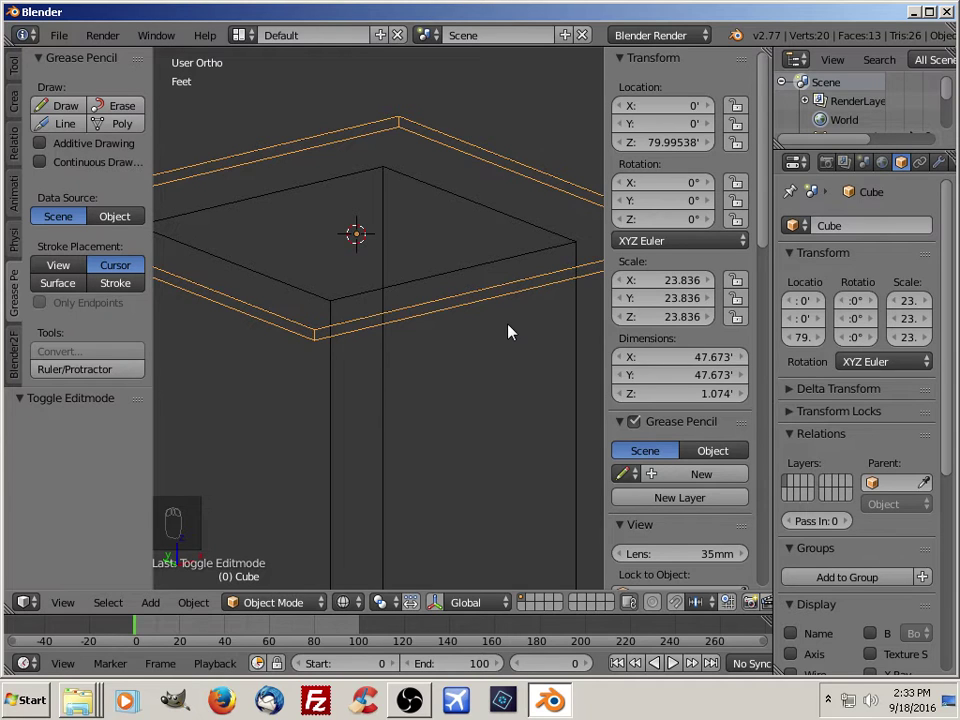
pyautogui.press('ctrl+a')
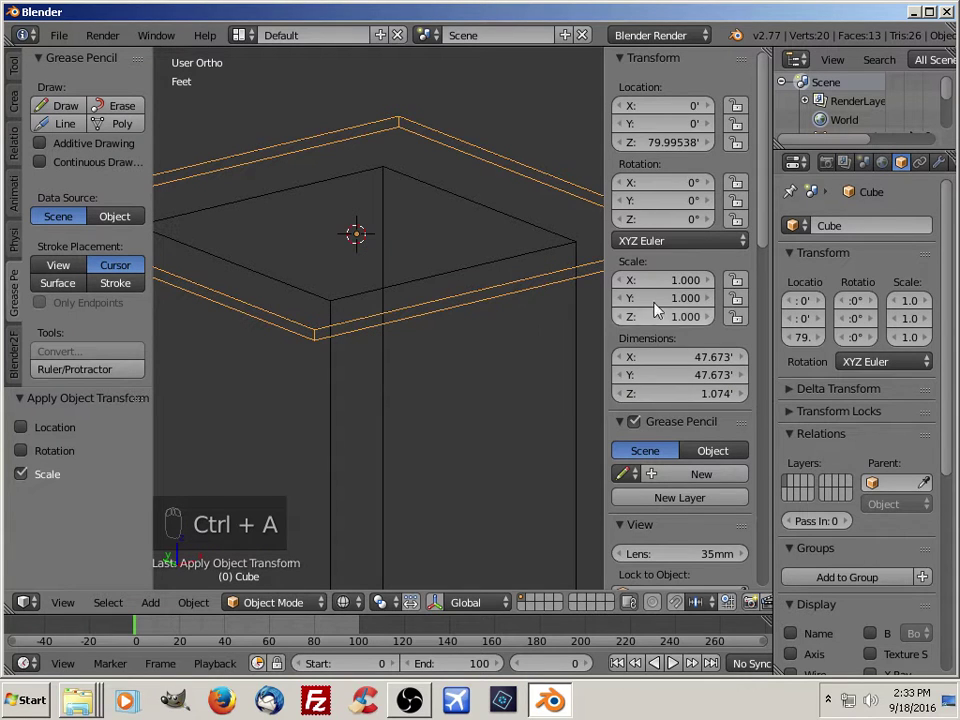
pyautogui.moveTo(453, 397); pyautogui.dragTo(426, 390)
pyautogui.moveTo(426, 390); pyautogui.dragTo(422, 356)
pyautogui.press('n')
pyautogui.press('z')
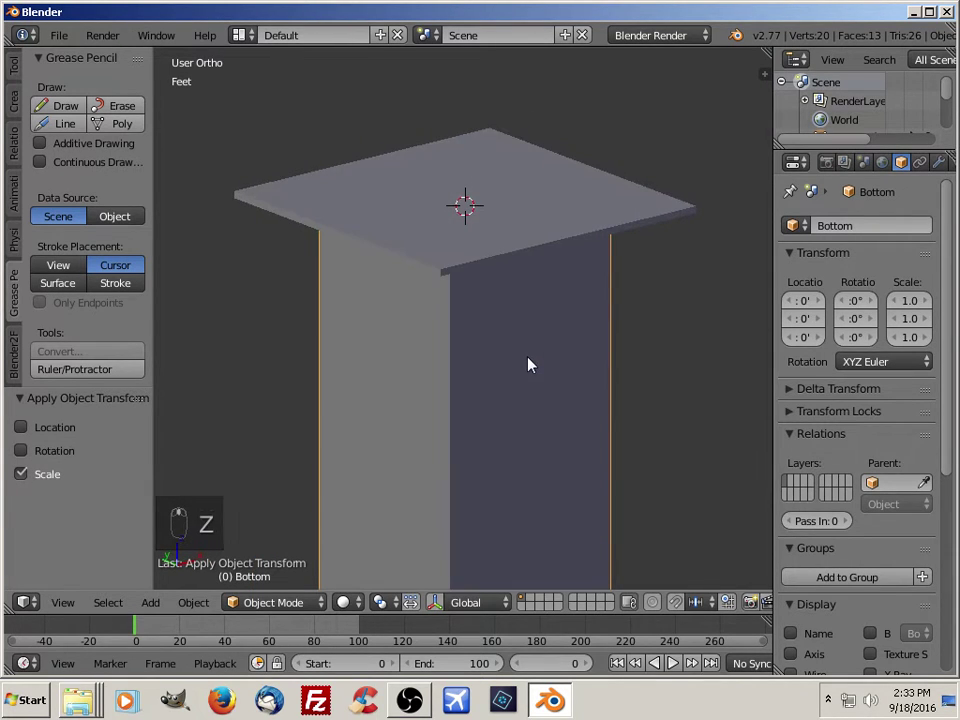
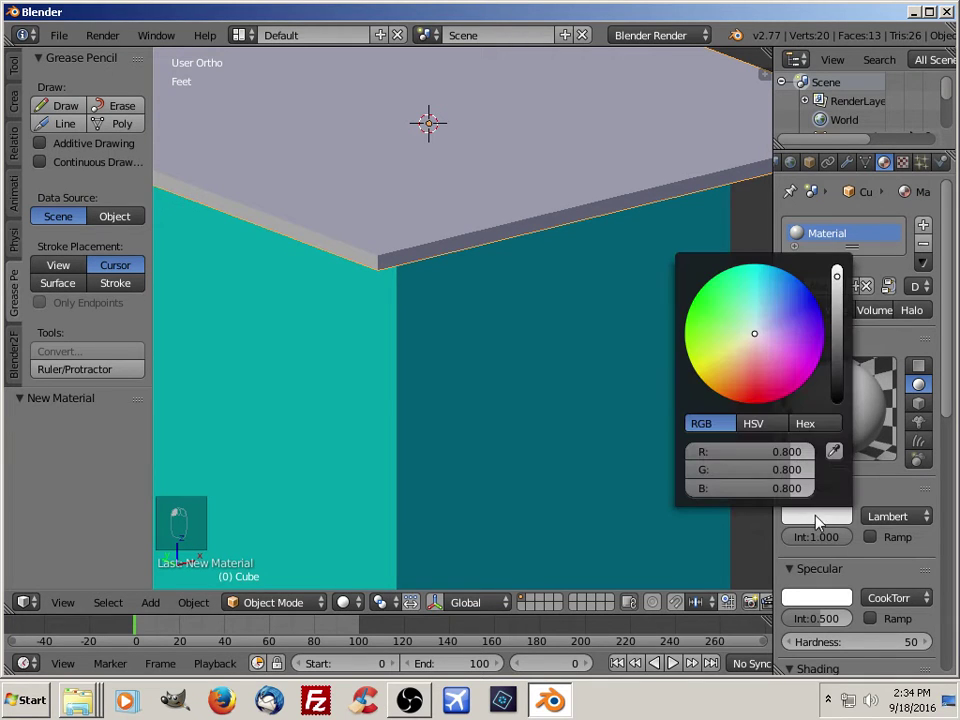
# Darken the slab's colour to near black, then select the Plane to show its empty Material settings.
pyautogui.moveTo(837, 310); pyautogui.dragTo(498, 378)
pyautogui.middleClick(498, 378)
pyautogui.click(498, 378)
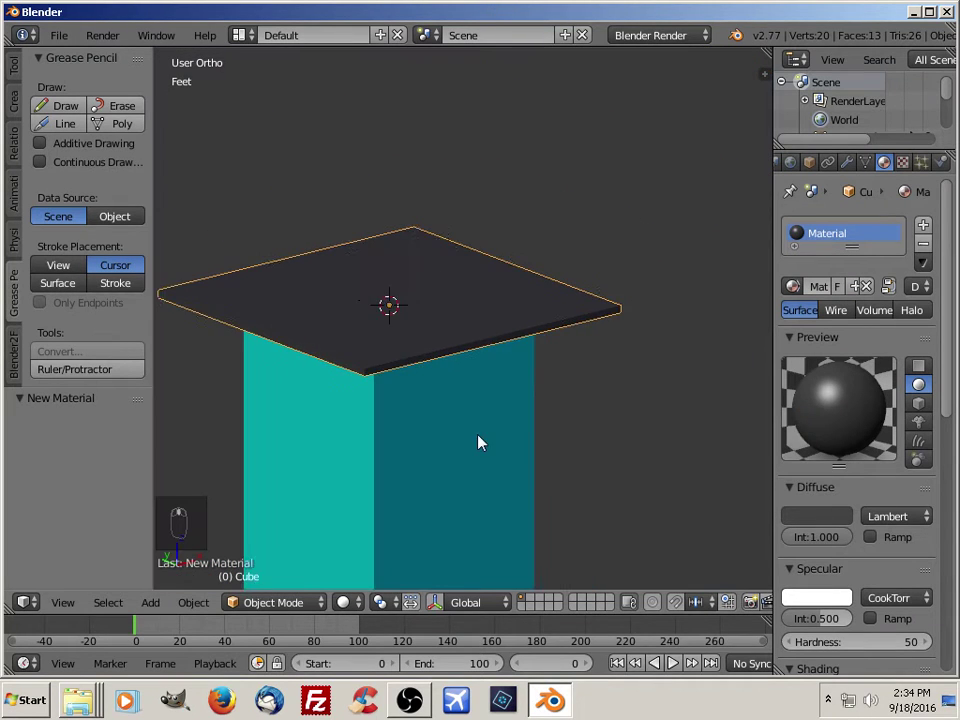
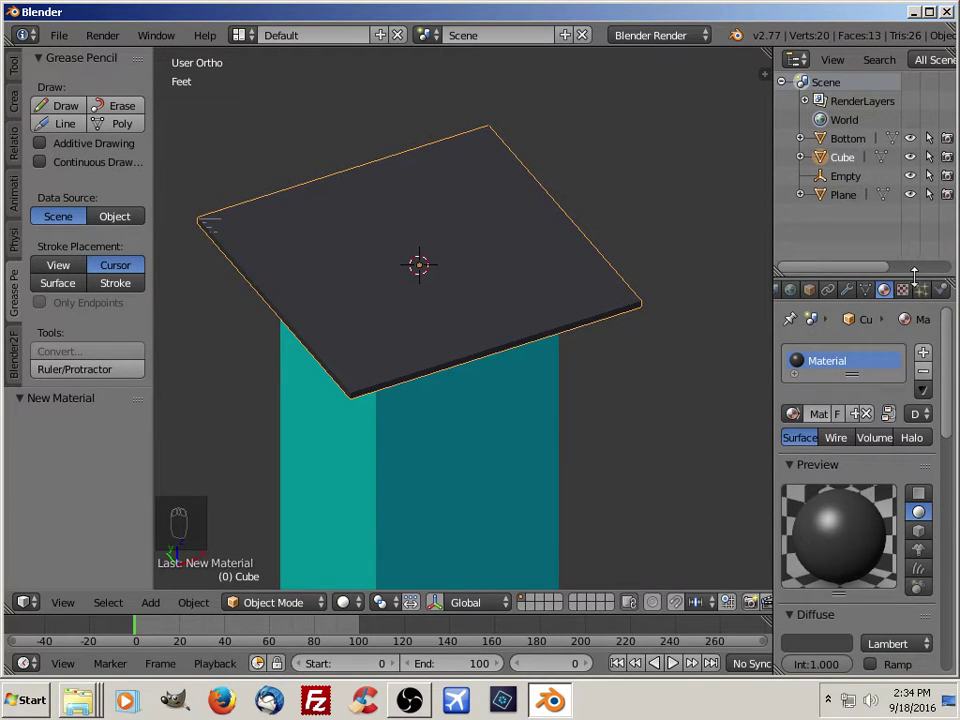
pyautogui.moveTo(828, 199); pyautogui.dragTo(843, 429)
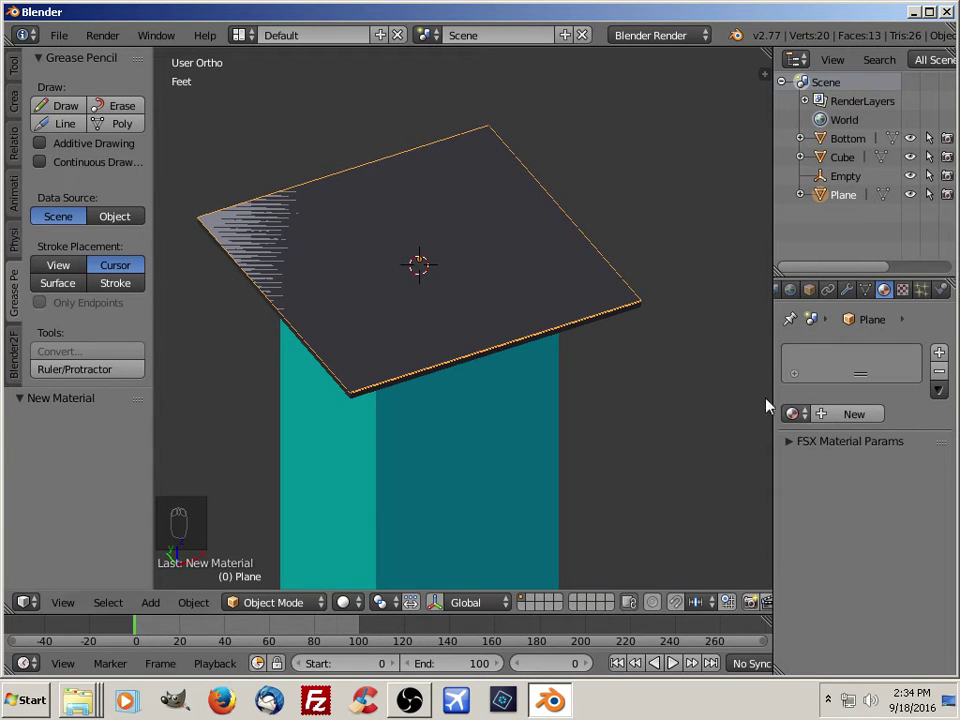
# Add a new material to the top plane and bring up the Blender2FSX Attachpoint tool.
pyautogui.moveTo(797, 420); pyautogui.dragTo(602, 494)
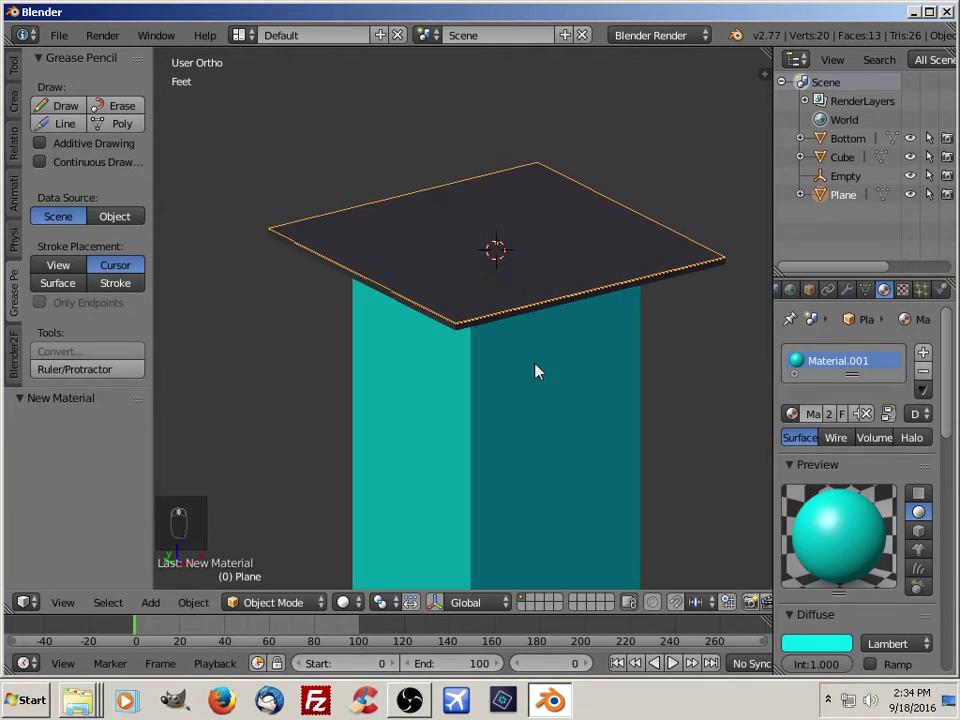
pyautogui.moveTo(18, 361); pyautogui.dragTo(21, 352)
pyautogui.moveTo(21, 352); pyautogui.dragTo(42, 87)
pyautogui.moveTo(42, 87); pyautogui.dragTo(141, 277)
# Flag the plane as a Platform in the FSX attach-point tool.
pyautogui.moveTo(141, 277); pyautogui.dragTo(44, 206)
pyautogui.moveTo(44, 206); pyautogui.dragTo(139, 286)
pyautogui.moveTo(139, 286); pyautogui.dragTo(225, 219)
pyautogui.moveTo(225, 219); pyautogui.dragTo(235, 316)
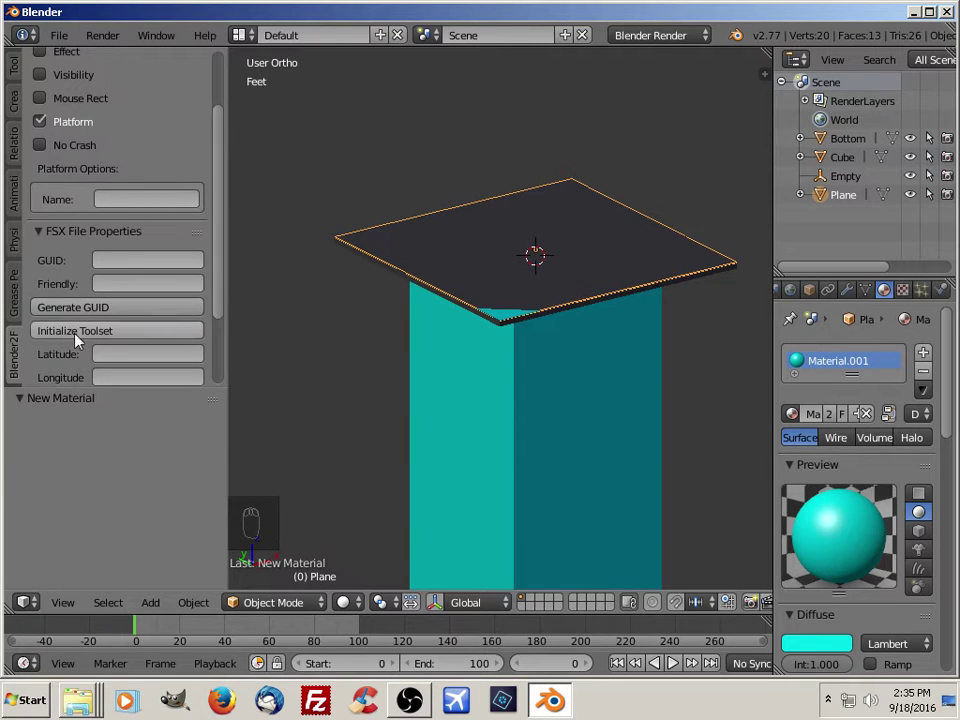
# Name the platform 'platform', set type CONCRETE with No Crash, then select the dark slab.
pyautogui.moveTo(95, 339); pyautogui.dragTo(191, 237)
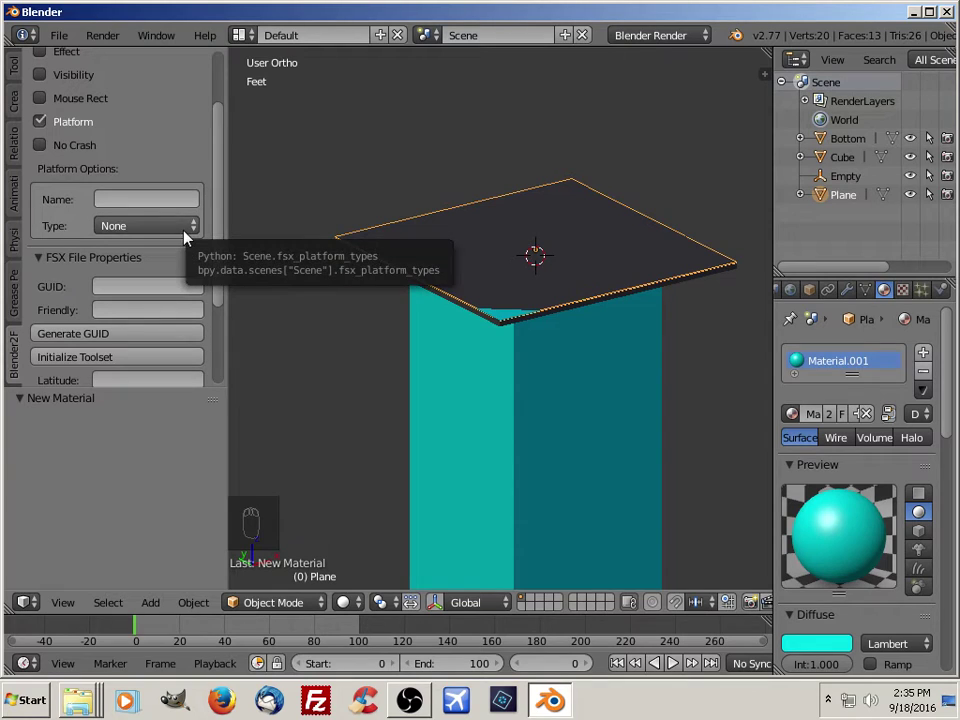
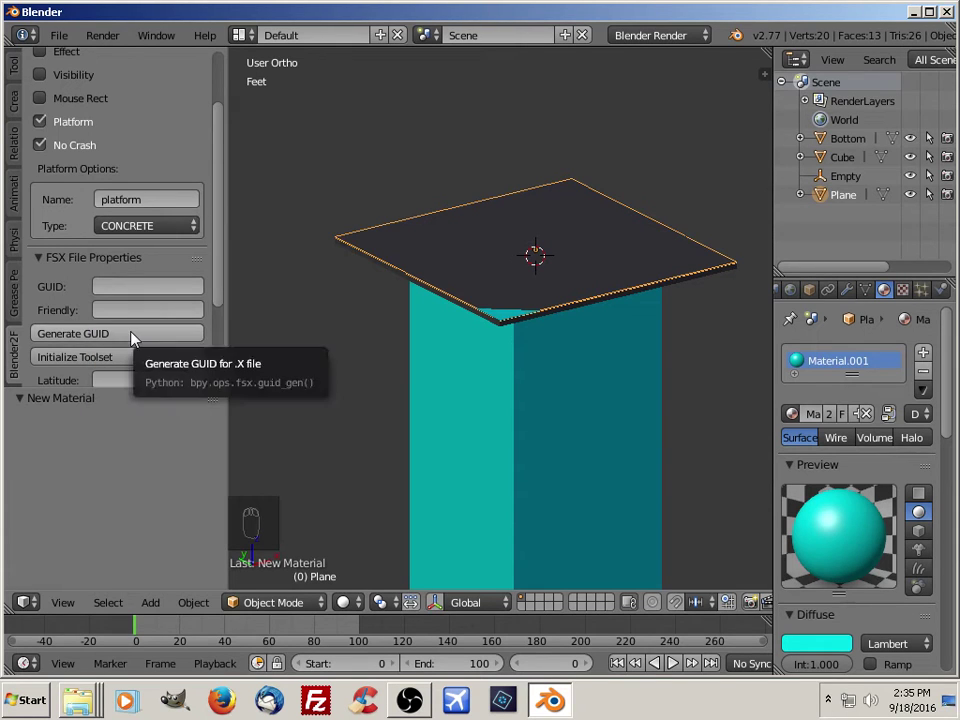
pyautogui.moveTo(479, 395); pyautogui.dragTo(522, 365)
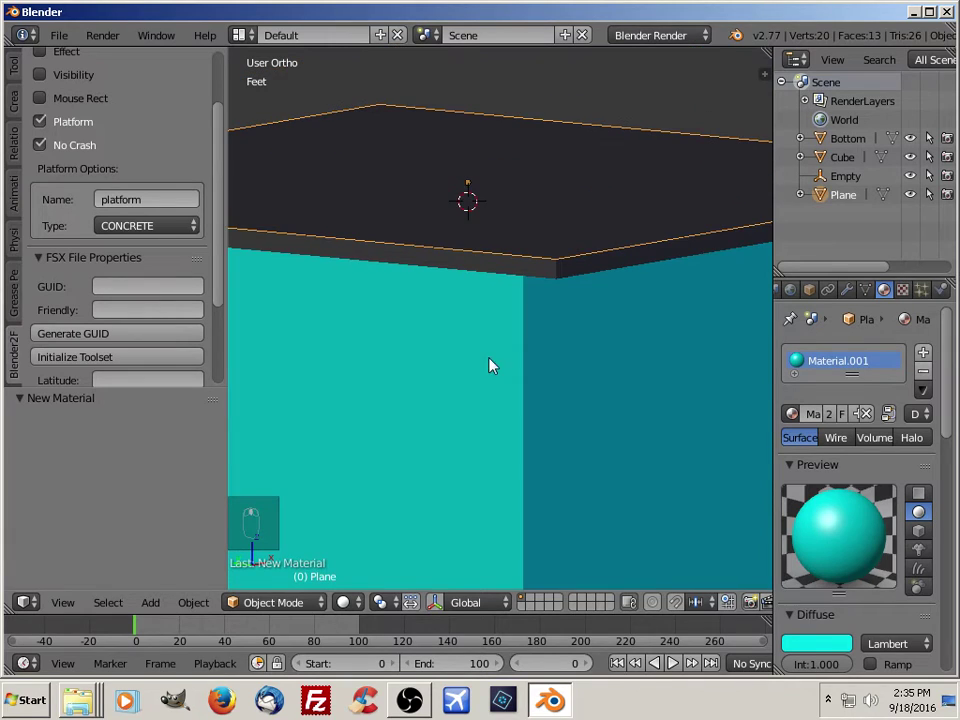
pyautogui.moveTo(565, 276); pyautogui.dragTo(565, 279)
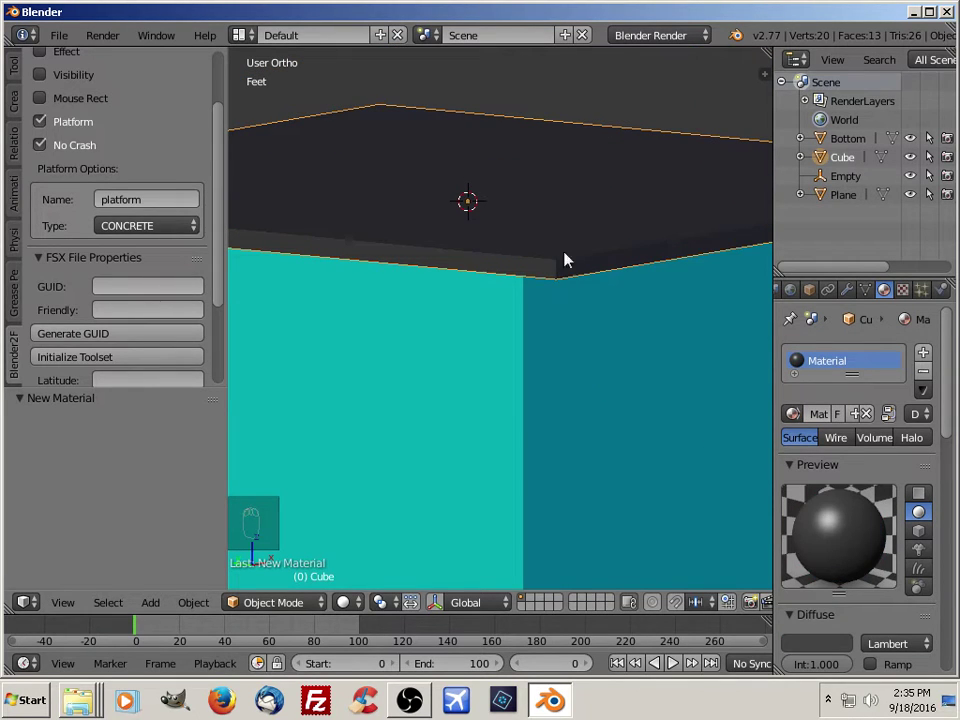
# Select Bottom, Cube and Plane for parenting.
pyautogui.moveTo(546, 206); pyautogui.dragTo(369, 215)
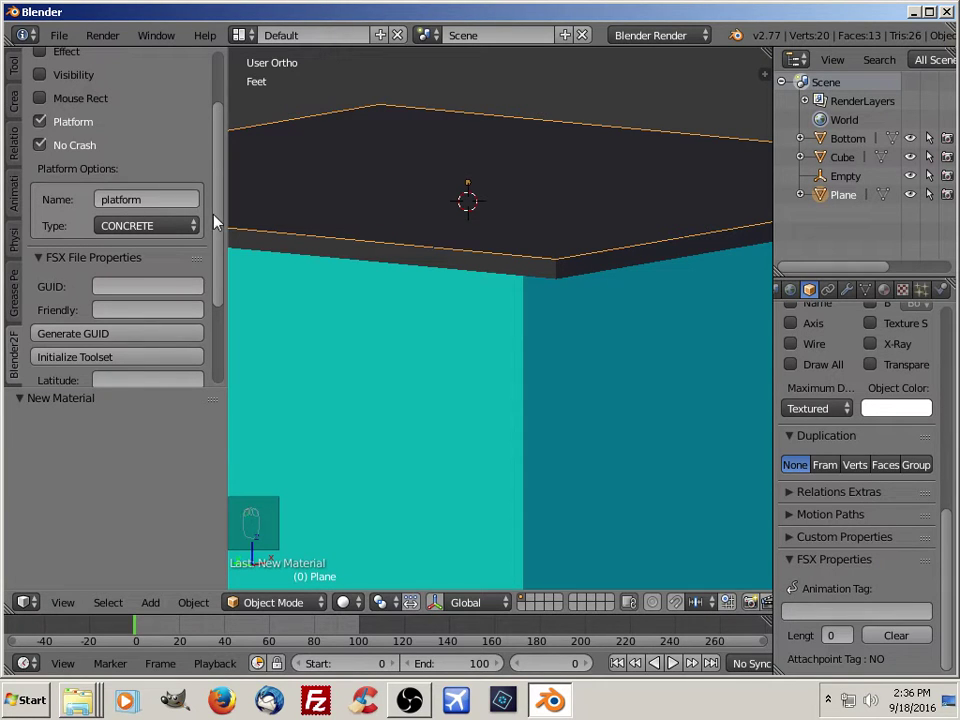
pyautogui.moveTo(223, 222); pyautogui.dragTo(99, 328)
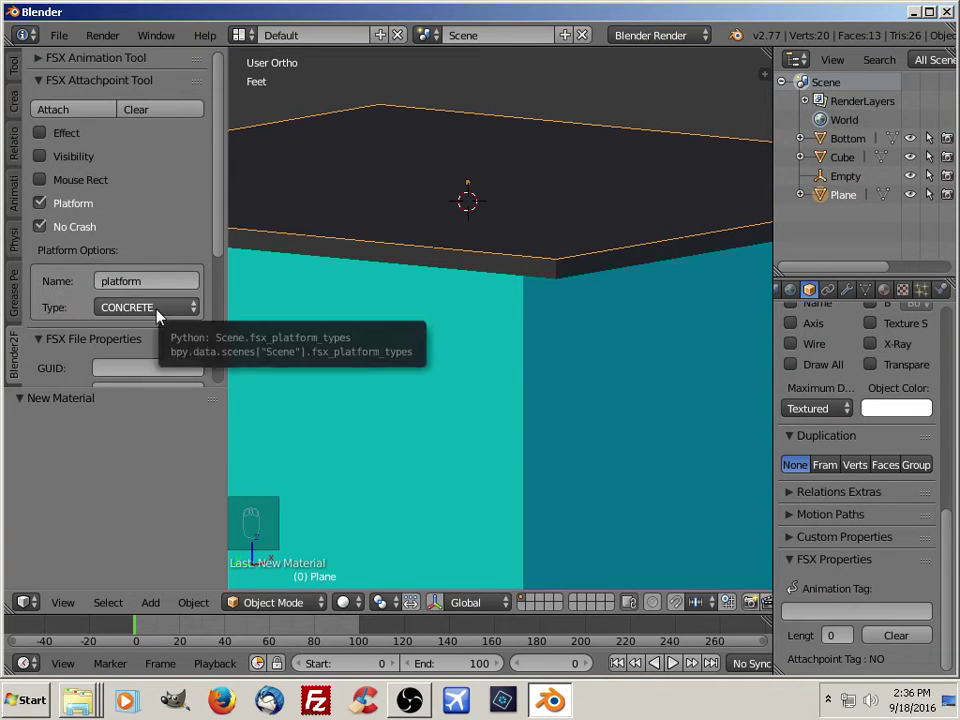
pyautogui.moveTo(79, 114); pyautogui.dragTo(543, 201)
# Add the Empty as the active object and bring up Set Parent To with Ctrl+P.
pyautogui.moveTo(543, 201); pyautogui.dragTo(827, 197)
pyautogui.moveTo(827, 197); pyautogui.dragTo(824, 179)
pyautogui.moveTo(824, 179); pyautogui.dragTo(465, 177)
pyautogui.press('ctrl+p')
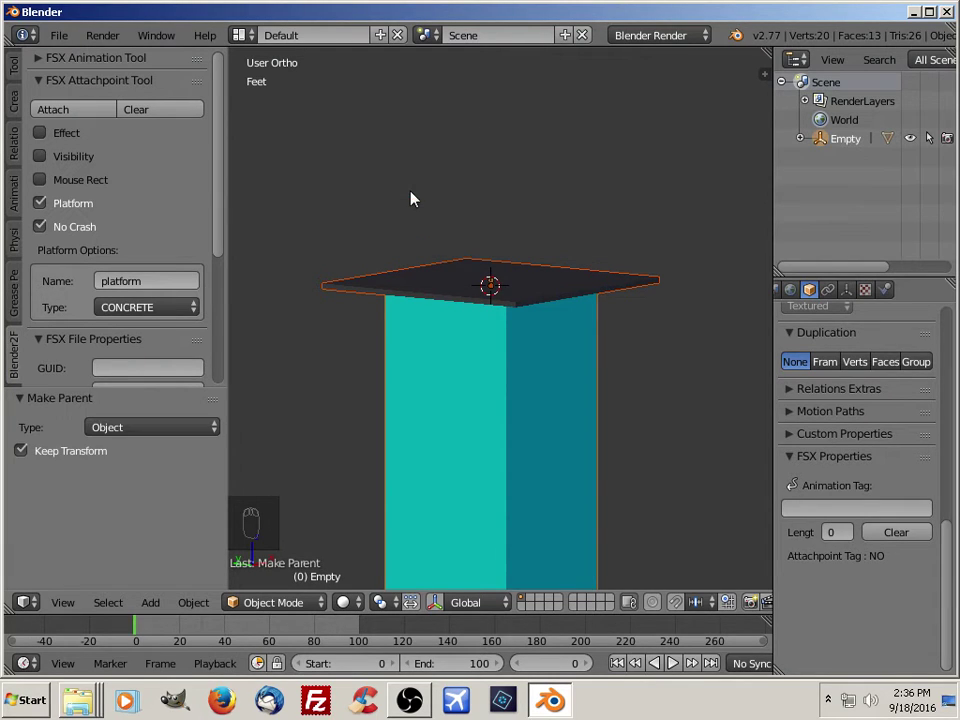
# Parent the objects to the Empty keeping transforms, expand Empty in the Outliner and deselect all.
pyautogui.moveTo(574, 332); pyautogui.dragTo(578, 355)
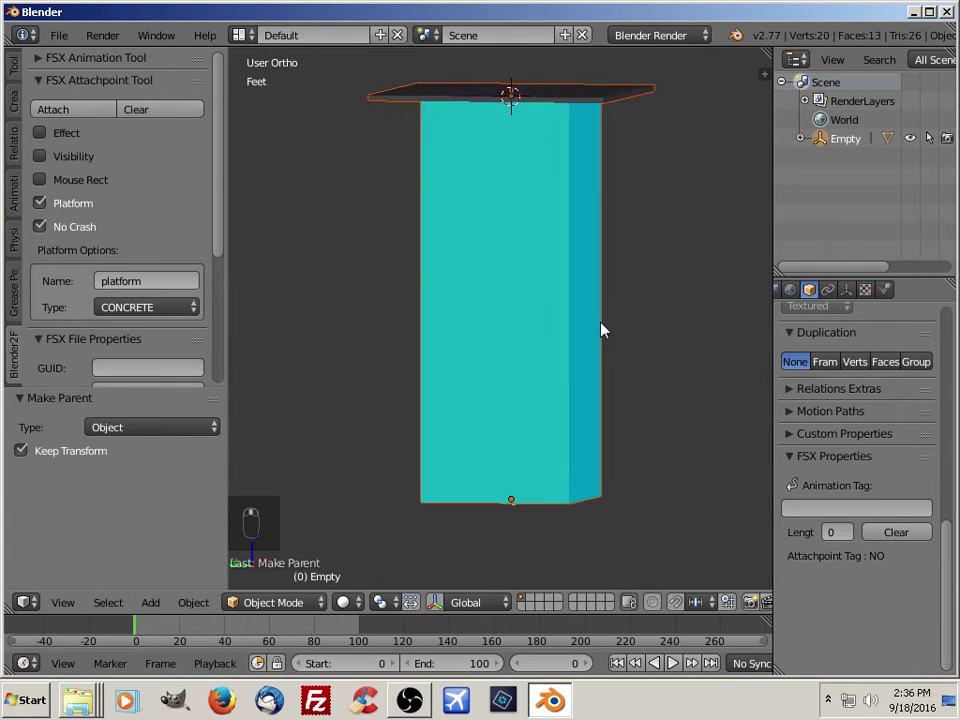
pyautogui.middleClick(563, 356)
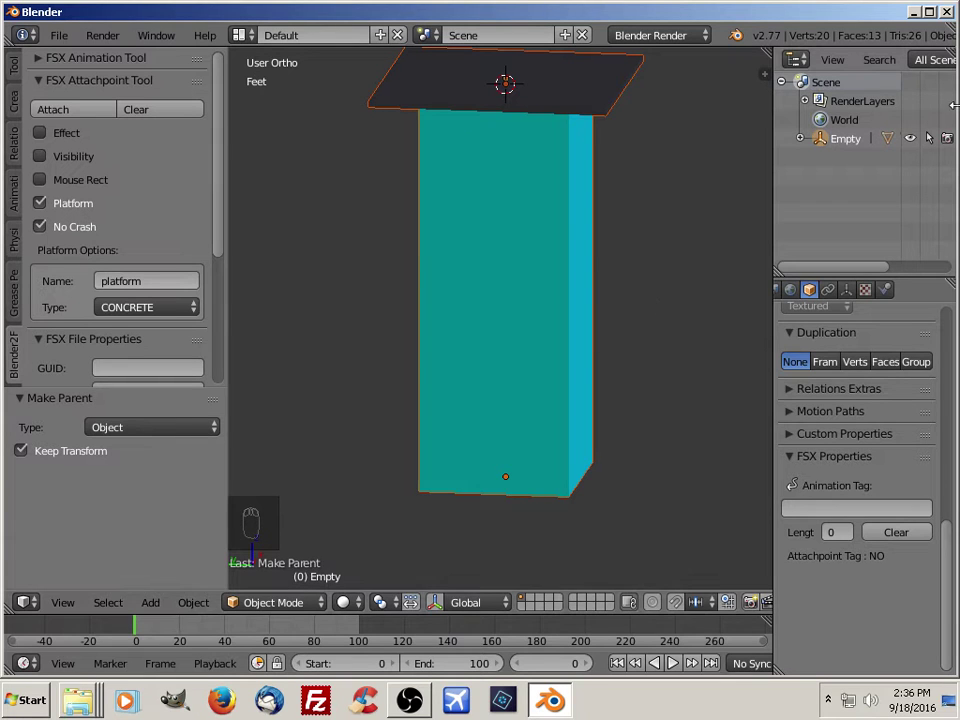
pyautogui.moveTo(807, 142); pyautogui.dragTo(863, 126)
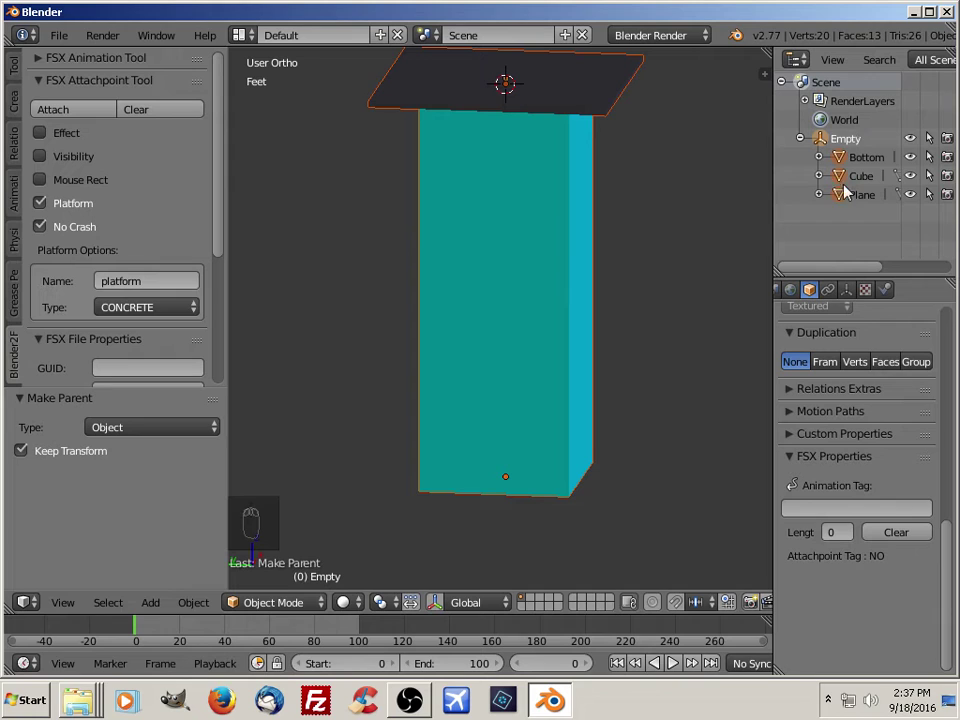
pyautogui.press('a')
pyautogui.press('a')
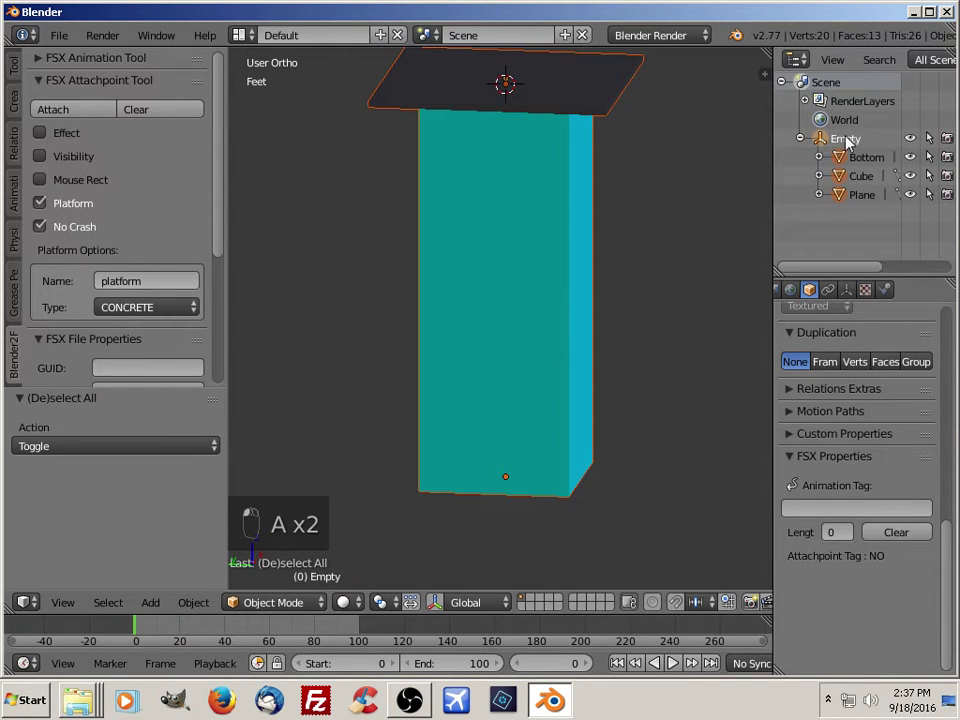